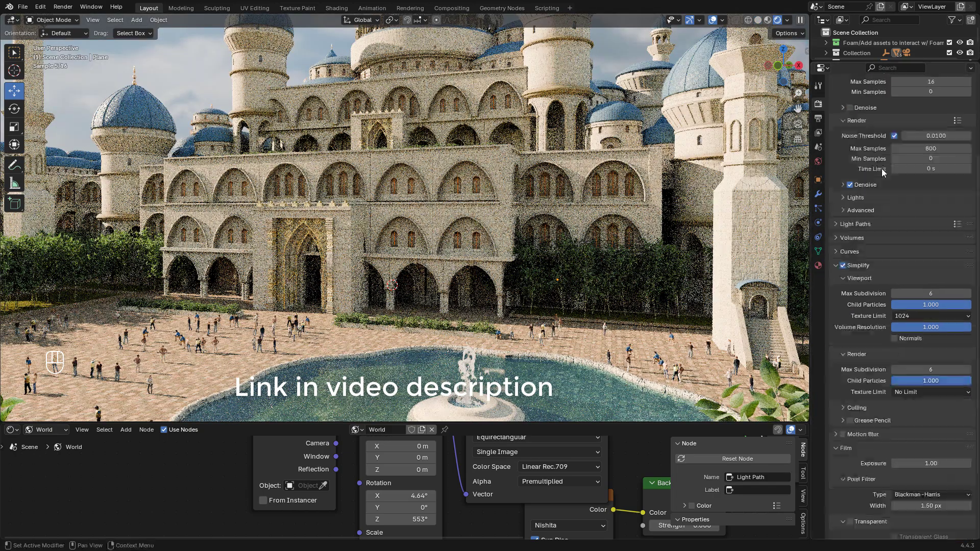
- Return the viewport to Solid shading and orbit around the palace to inspect it
double_click(610, 181)
middle_click(614, 180)
middle_click(623, 180)
double_click(628, 180)
middle_click(634, 181)
drag(555, 179, 538, 192)
middle_click(541, 191)
right_click(541, 190)
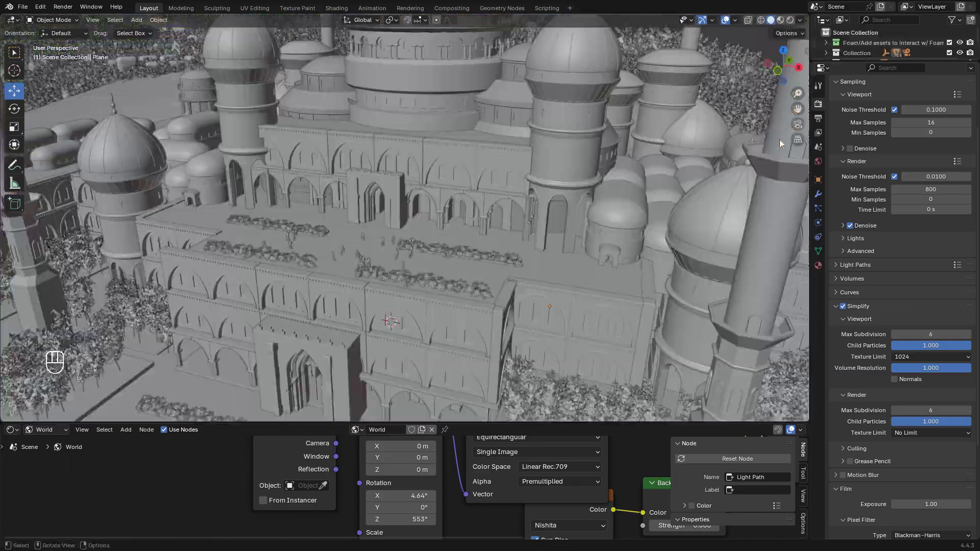
middle_click(563, 110)
- Select the arched wall piece and raise its Array count to 10 repetitions
click(421, 240)
drag(464, 255, 439, 251)
drag(460, 236, 497, 239)
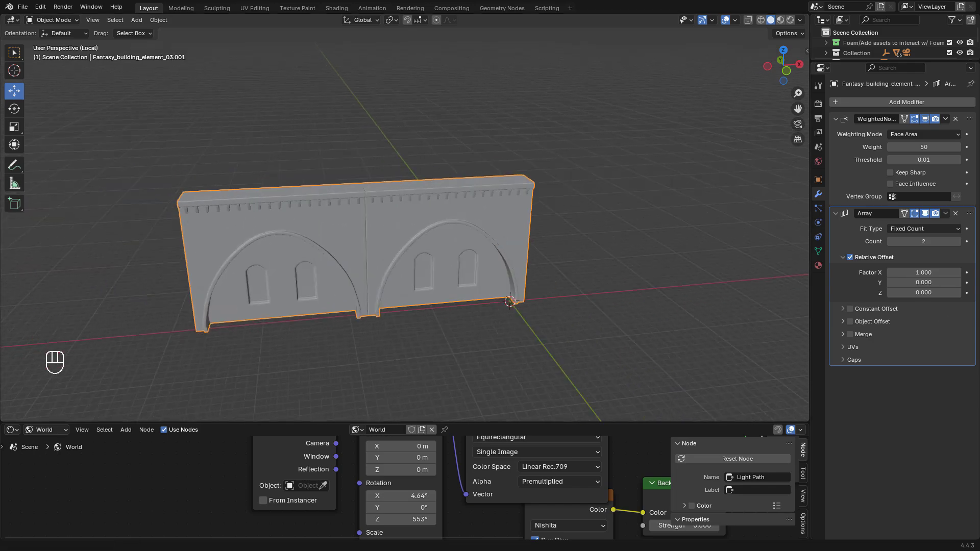
click(962, 244)
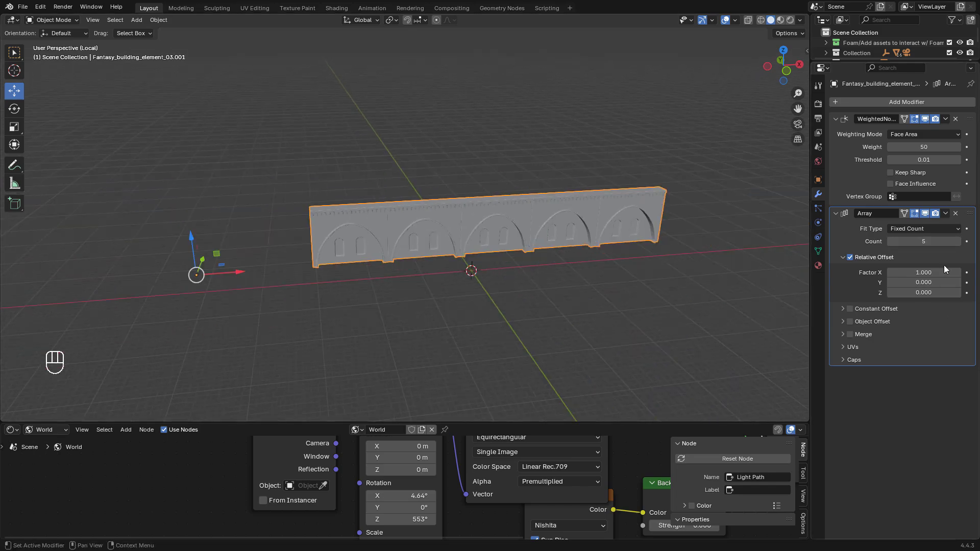
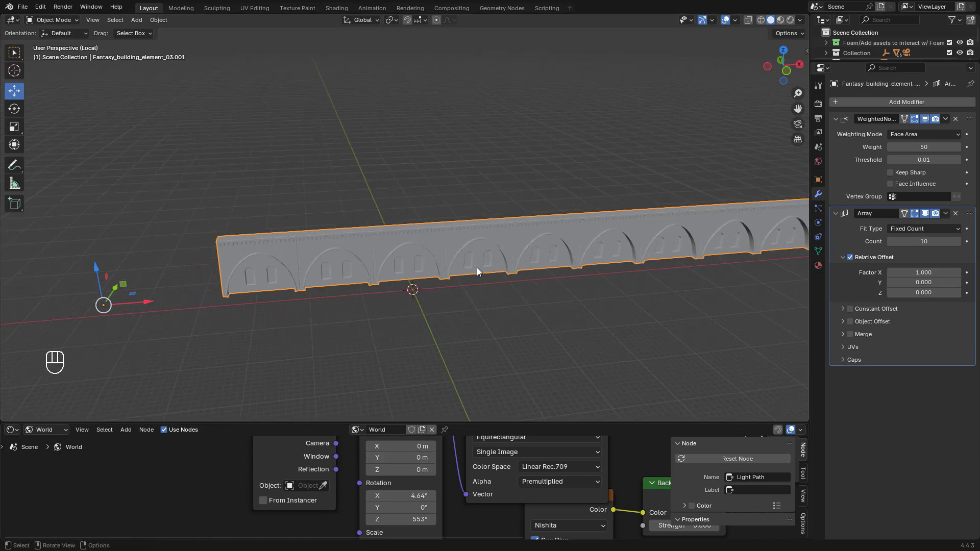
- Add a Simple Deform bend of 45° on Z to the strip, pivoting on a new Empty
drag(880, 106, 795, 122)
middle_click(432, 262)
click(893, 394)
click(954, 432)
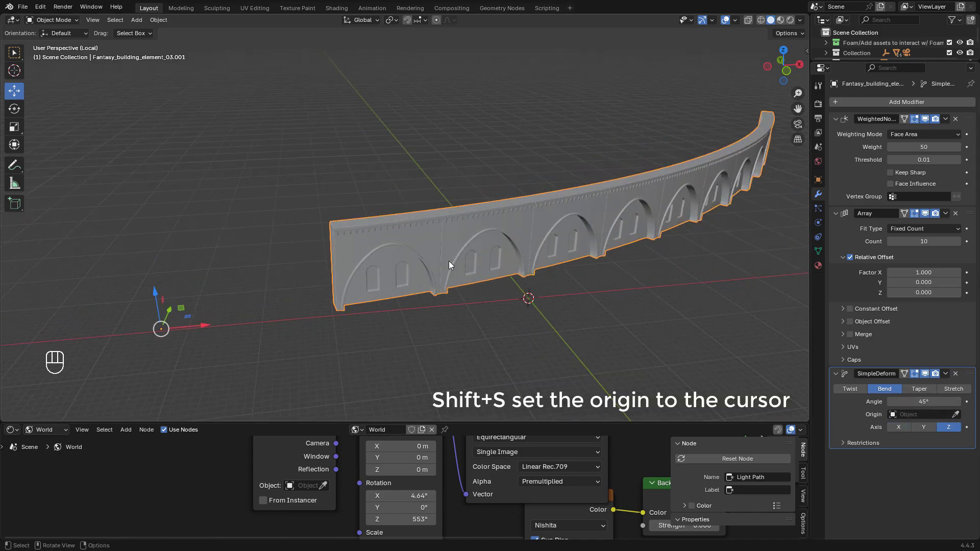
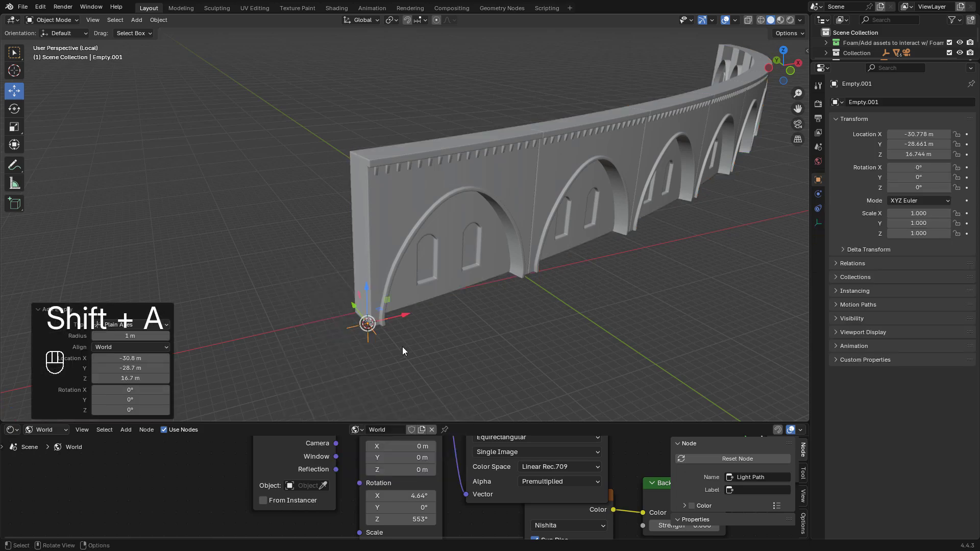
click(434, 219)
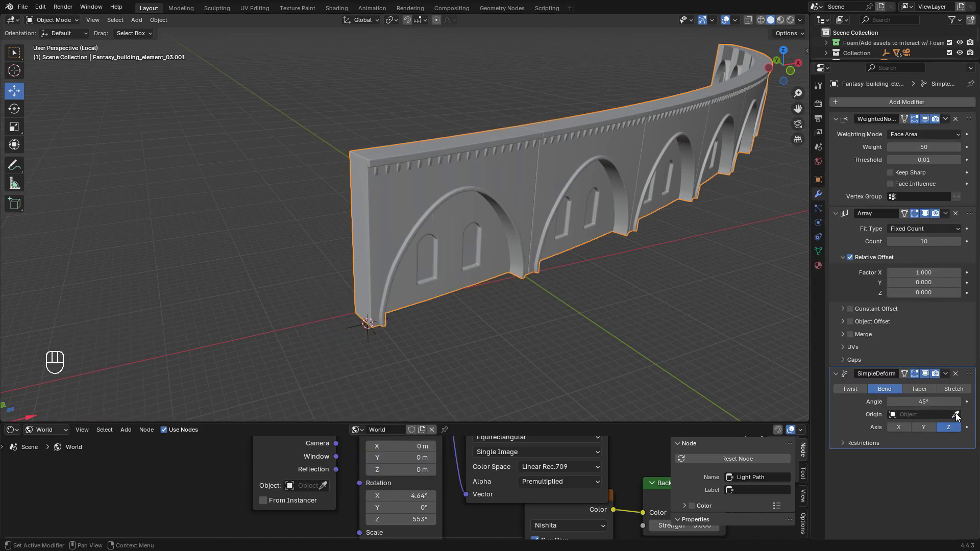
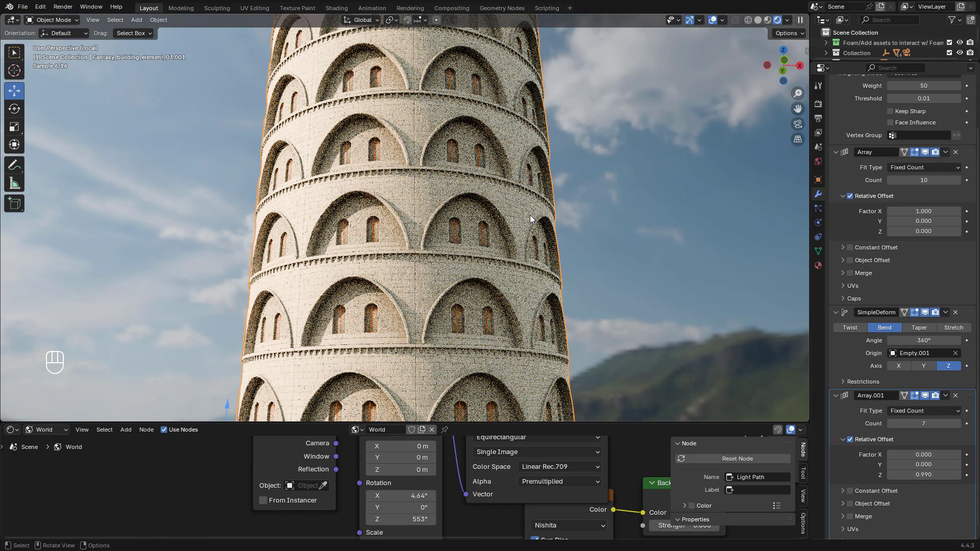
- Inspect the seven-tier 360° ring tower from several angles
middle_click(537, 220)
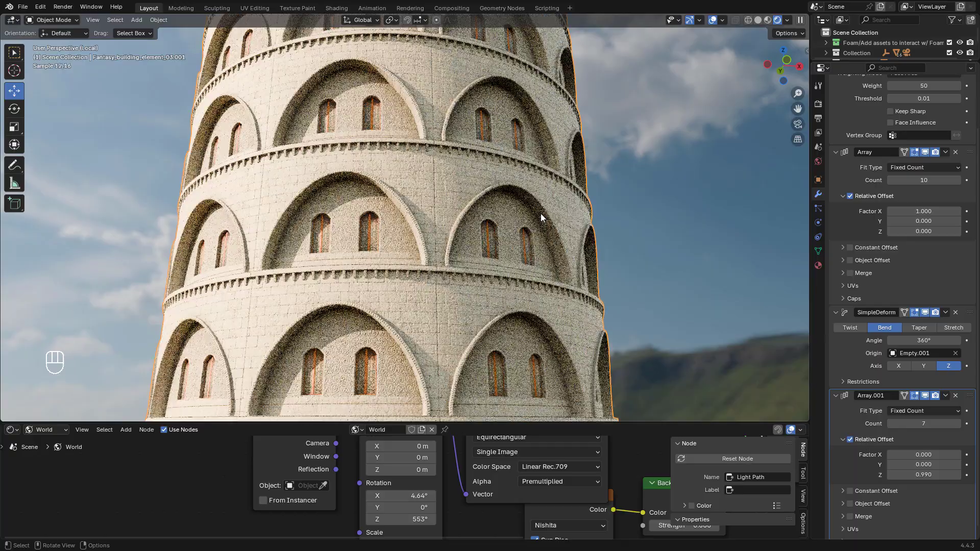
drag(627, 199, 599, 196)
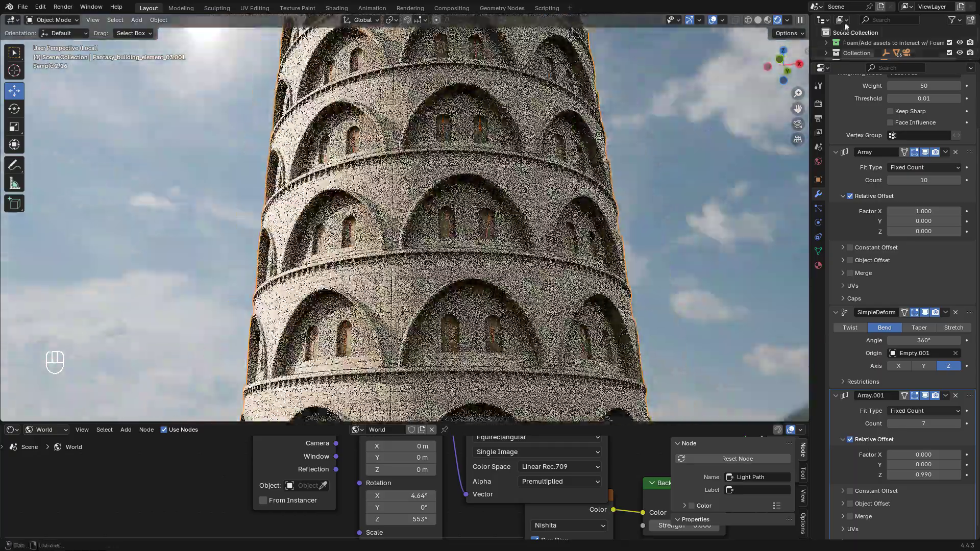
click(601, 111)
drag(468, 195, 517, 199)
- Drop plant 23 beside the ground plane and nudge it along X into place
middle_click(517, 199)
middle_click(545, 173)
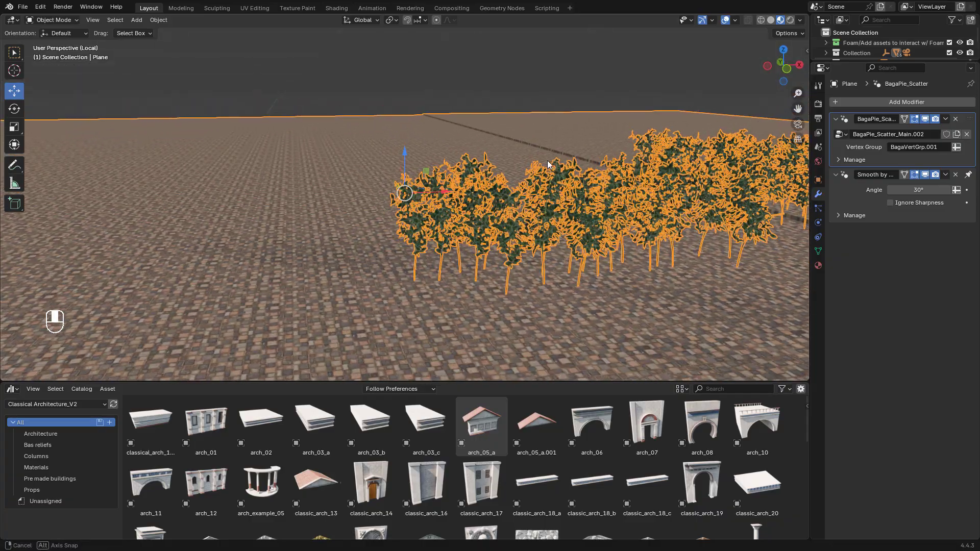
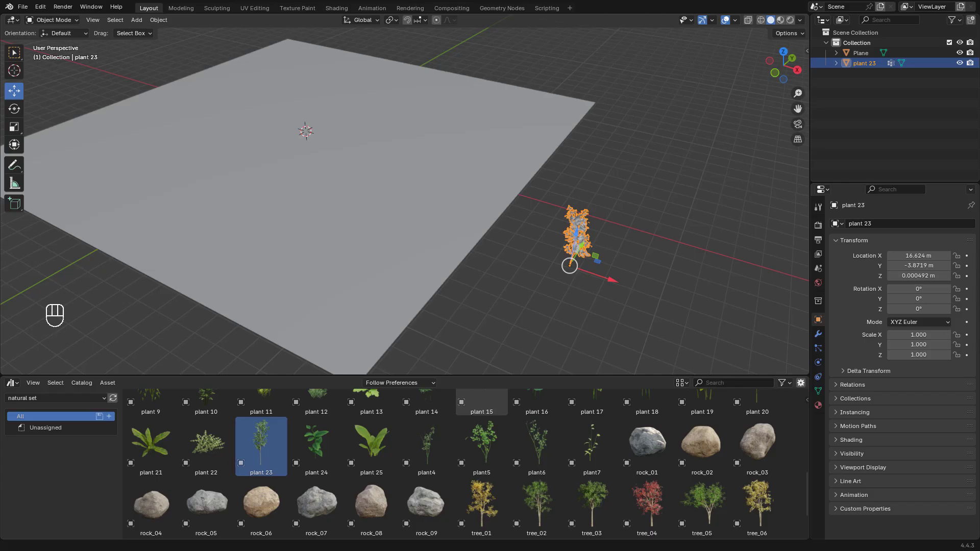
middle_click(557, 197)
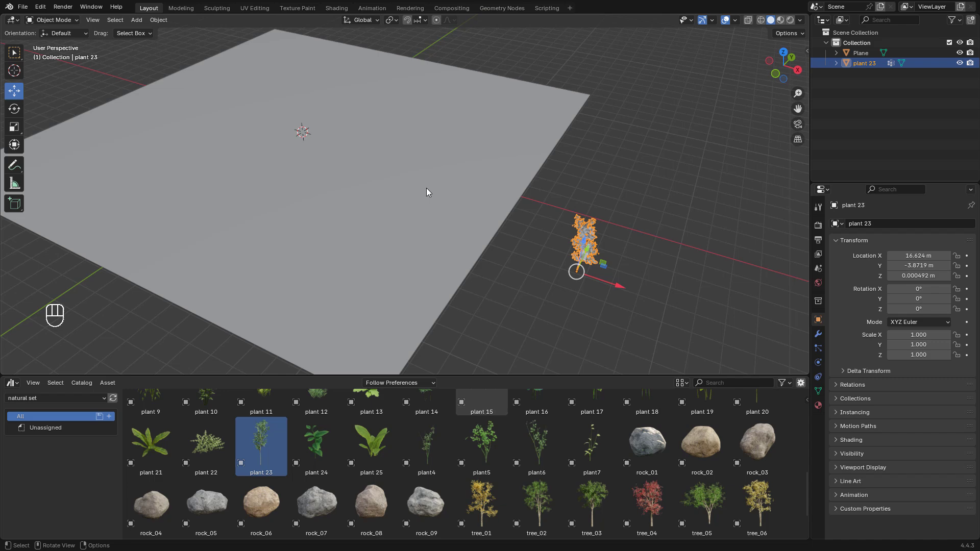
drag(442, 176, 479, 201)
click(479, 201)
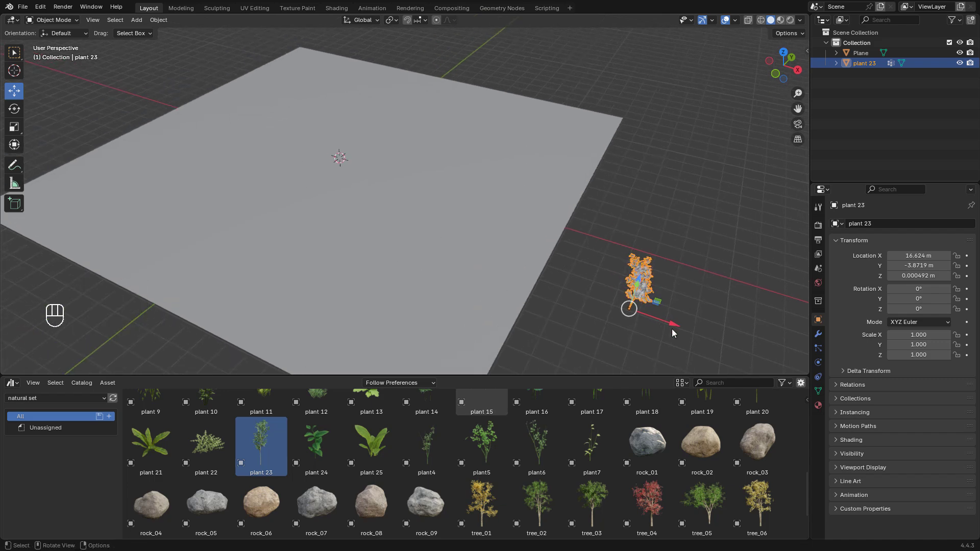
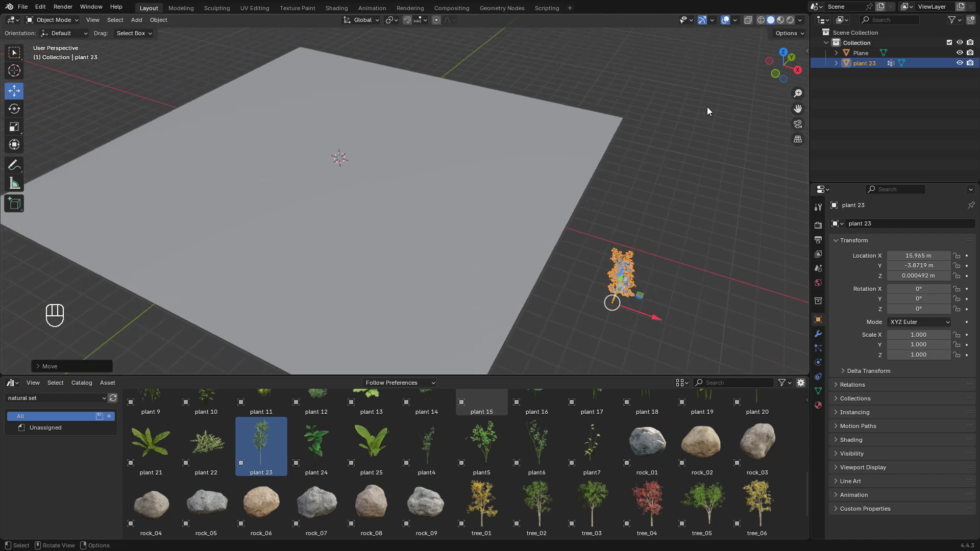
- Show the N sidebar so the BagaPie panel and transform details are available
key(n)
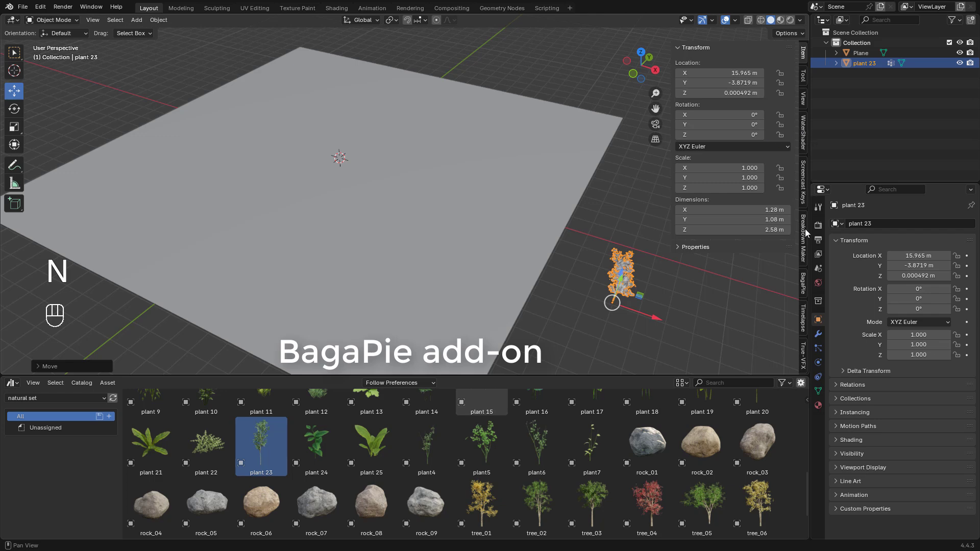
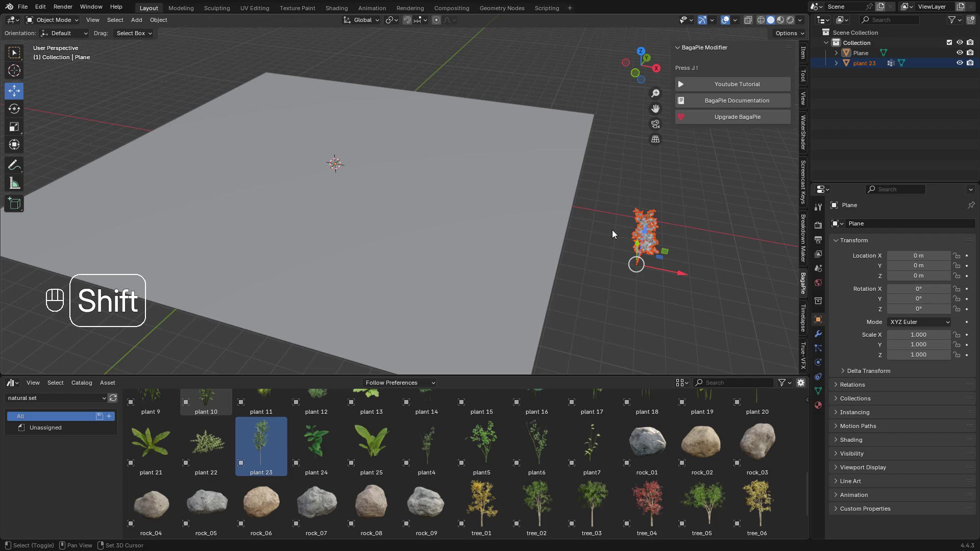
- Start a BagaPie Scatter Paint of plant 23 on the plane and paint a winding growth stroke
middle_click(424, 202)
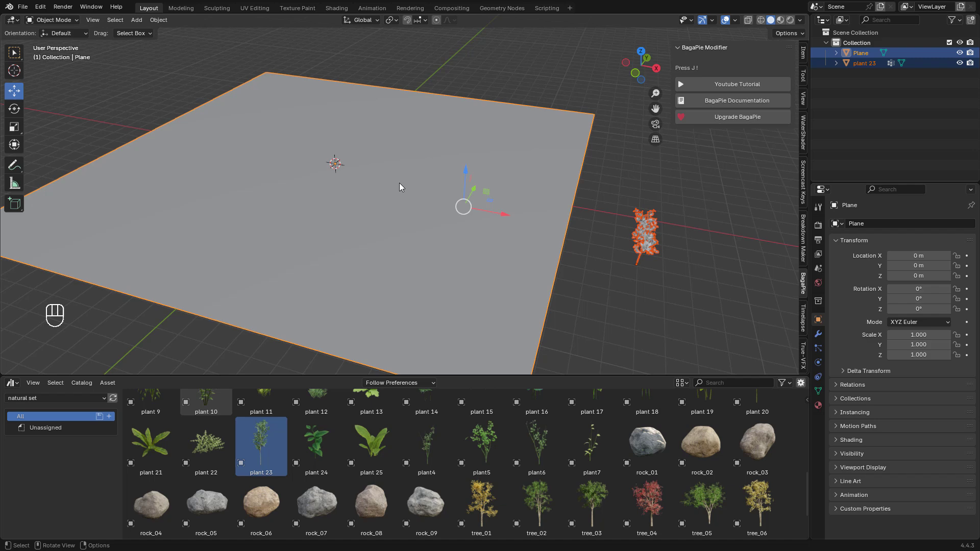
key(j)
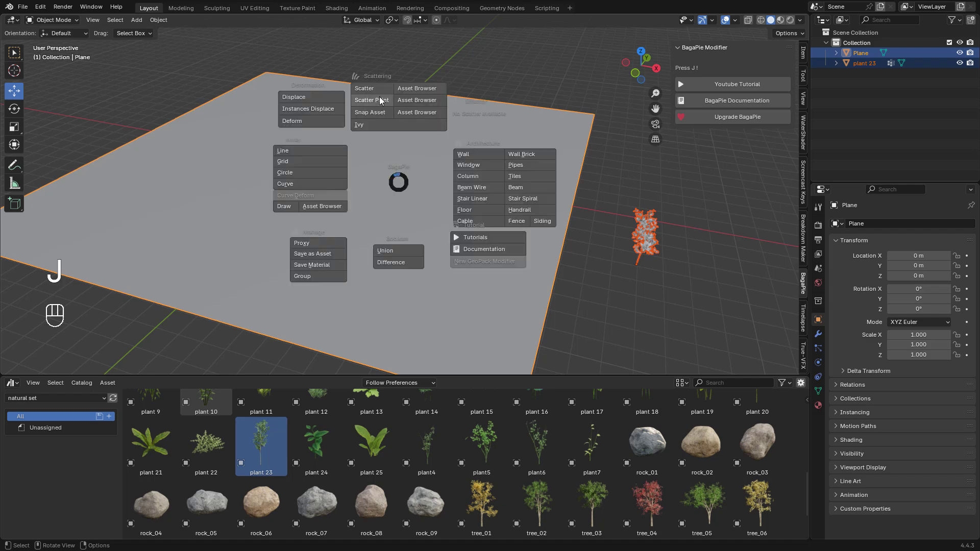
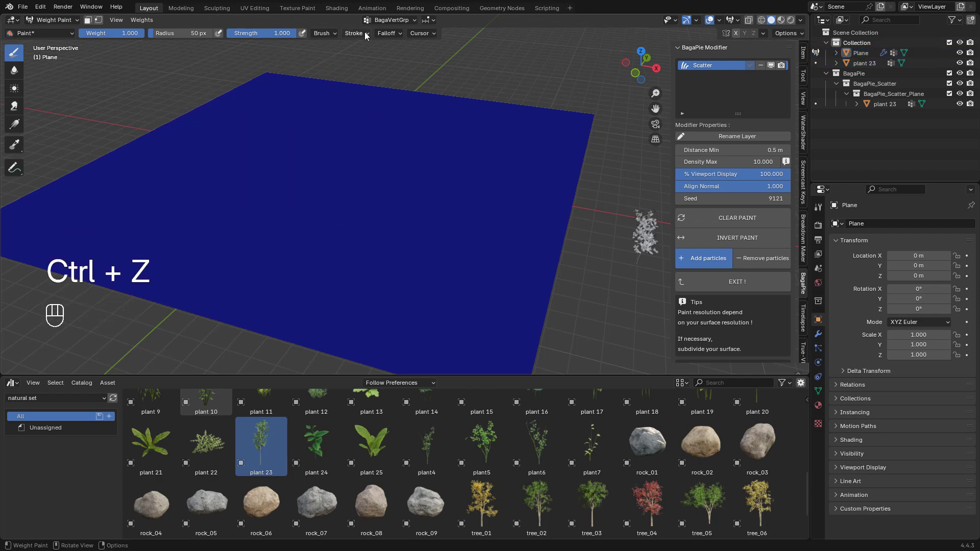
drag(393, 38, 475, 228)
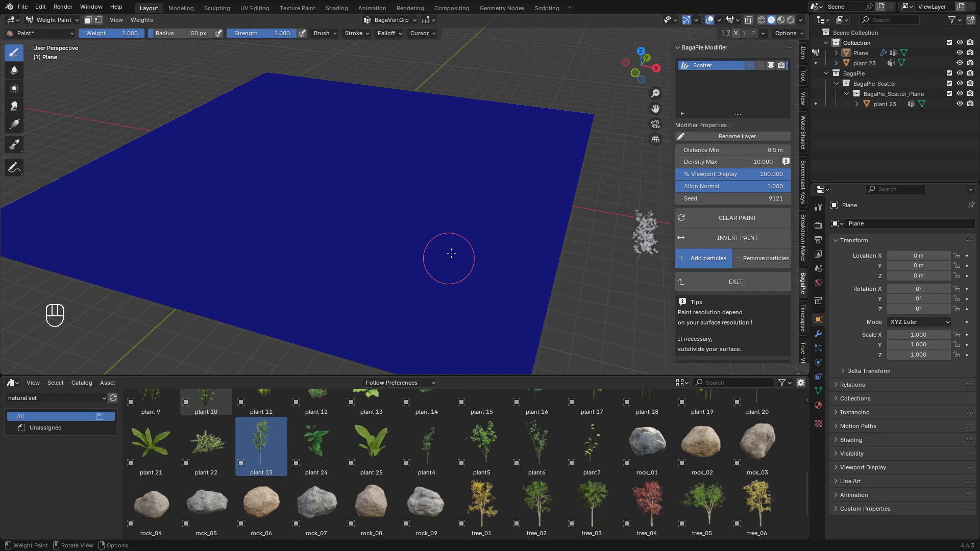
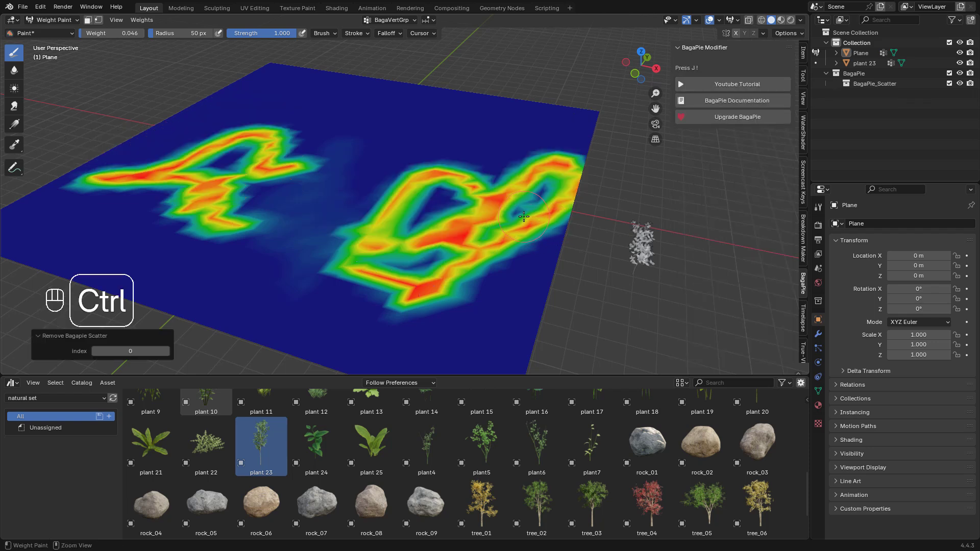
- Return to Object Mode and reopen the BagaPie scatter settings for tuning
key(ctrl+Tab)
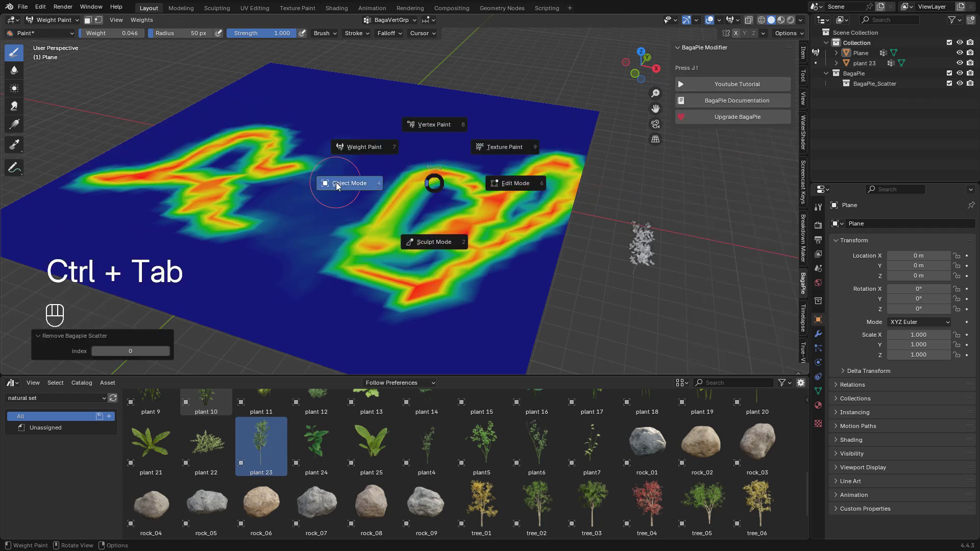
drag(632, 257, 450, 201)
key(j)
middle_click(422, 229)
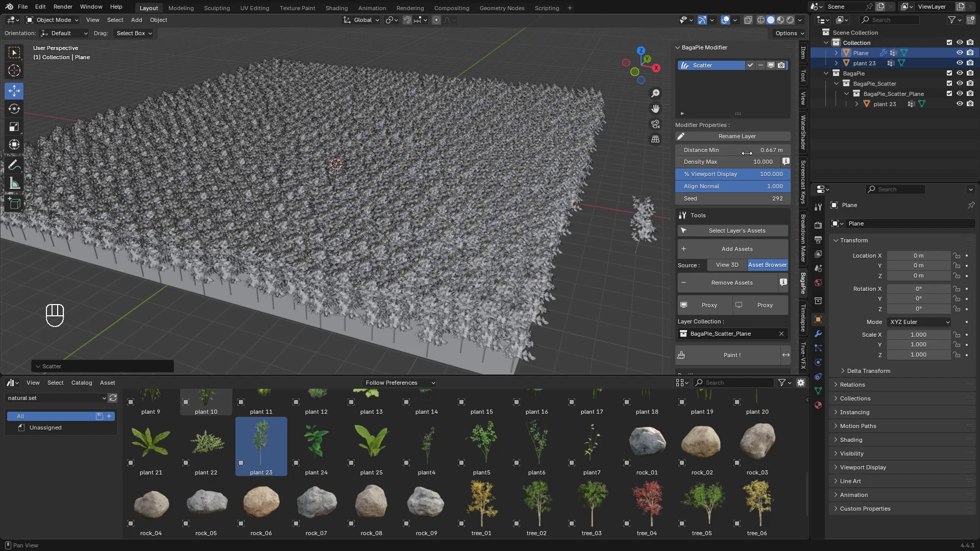
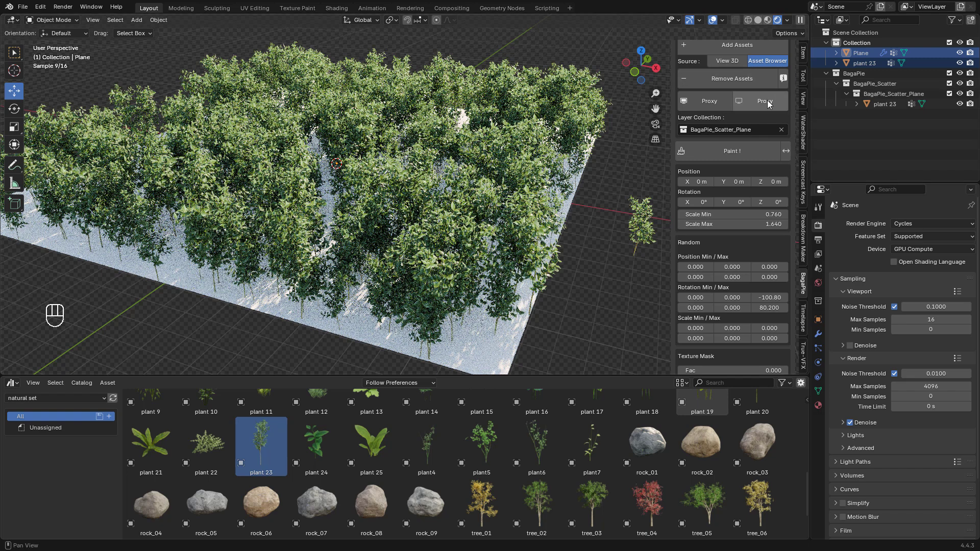
- Display the scattered plant 23 instances as lightweight BagaPie proxies
click(758, 106)
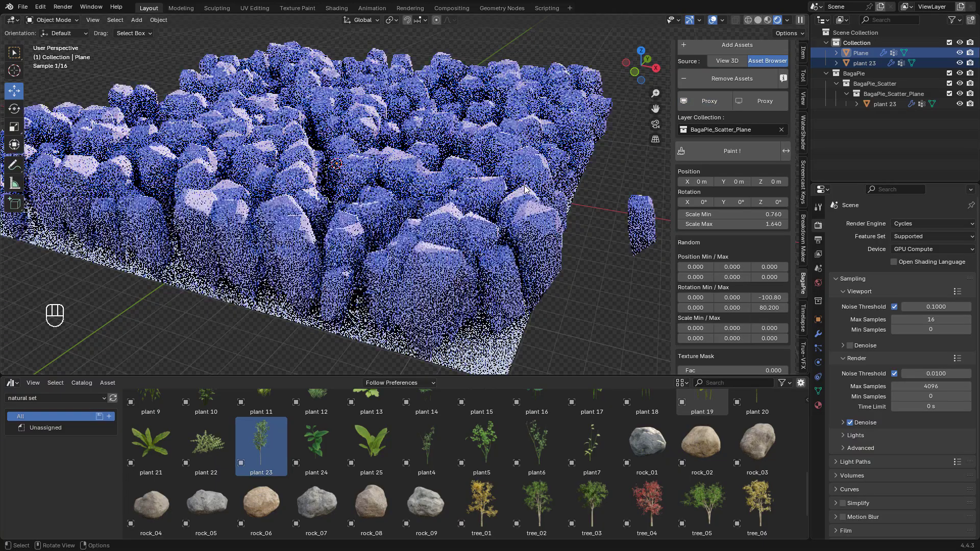
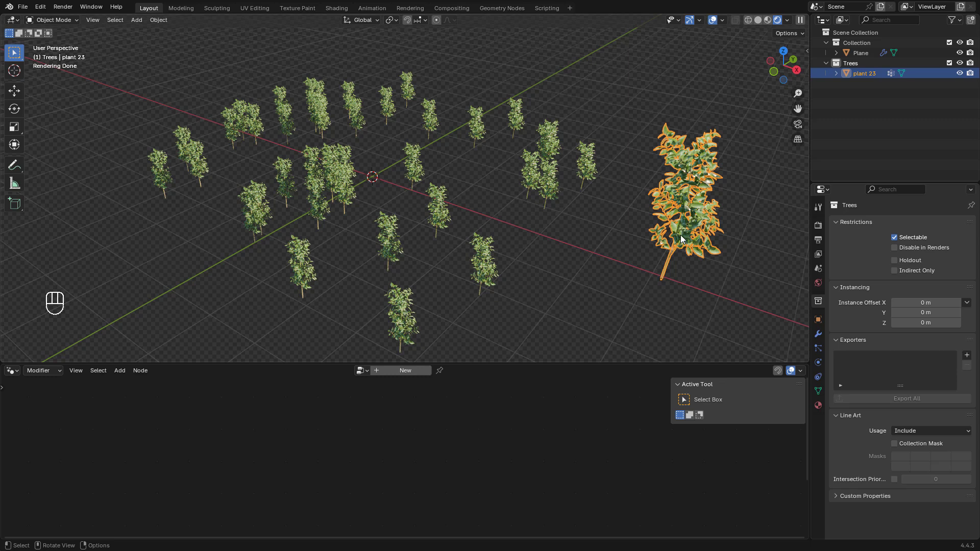
- Group the trees into a Trees collection and feed it into the instancing with Pick Instance
key(m)
key(m)
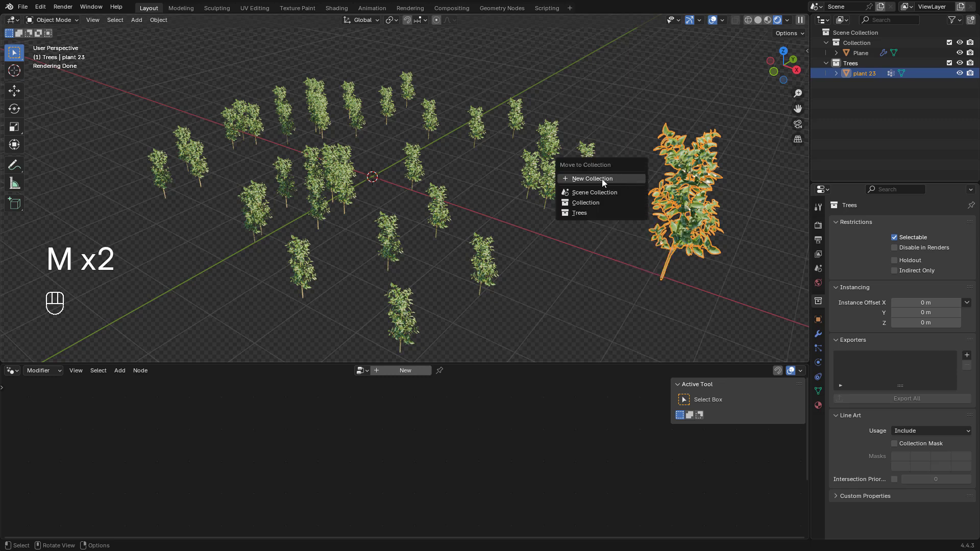
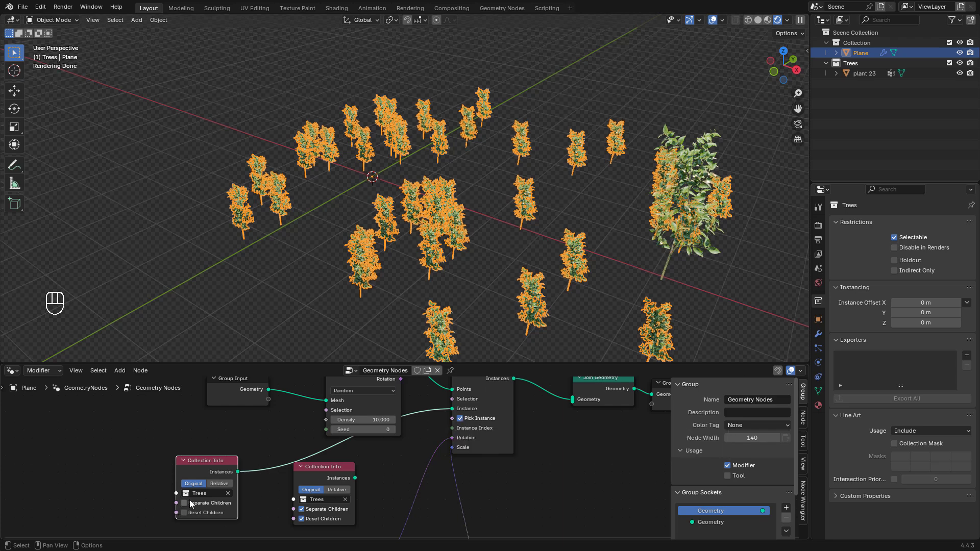
click(187, 509)
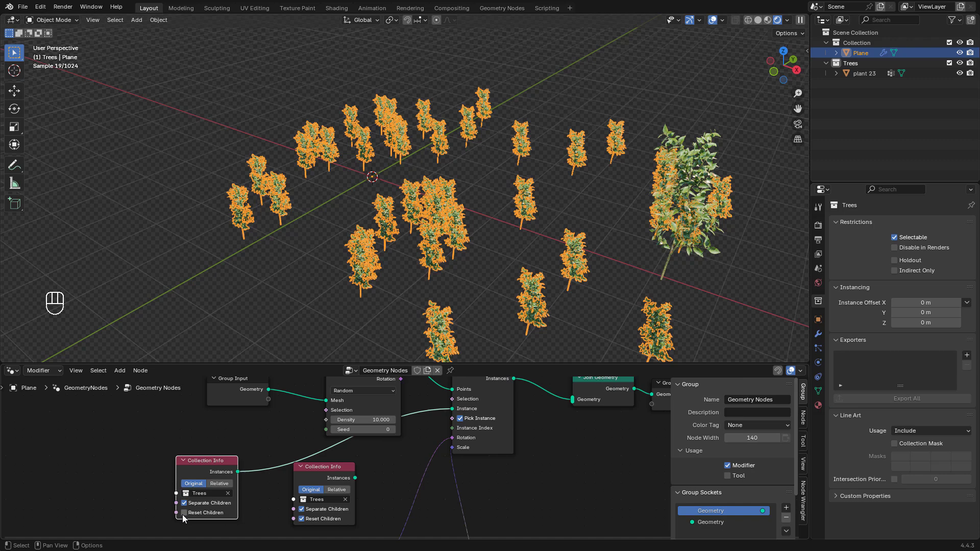
click(186, 517)
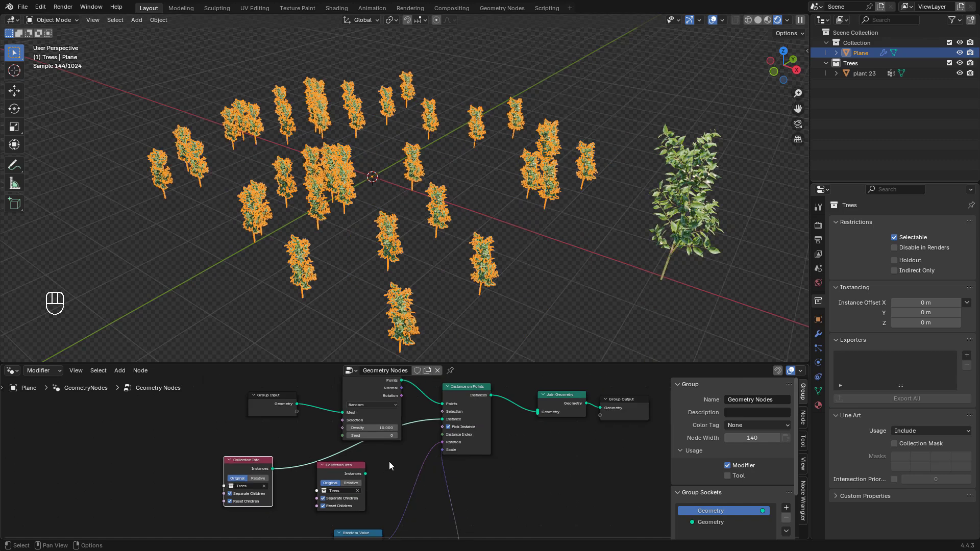
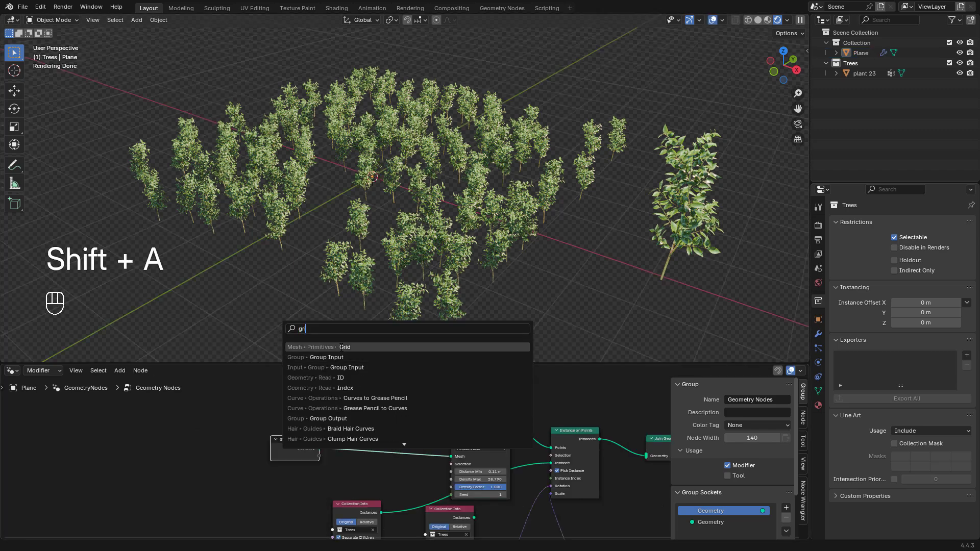
- Feed a Grid node into the point distribution with 5 vertices on X and Y, framing the grove
middle_click(434, 443)
drag(476, 489, 457, 489)
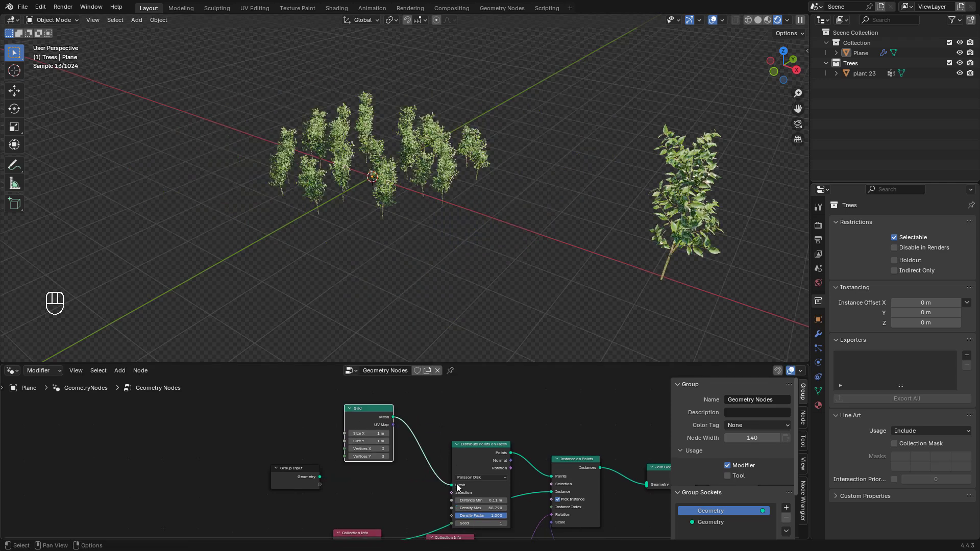
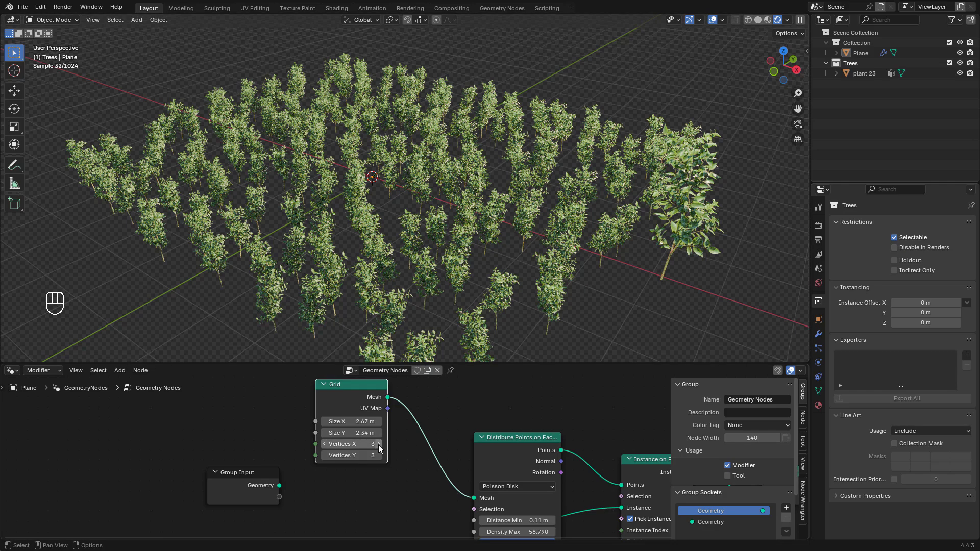
click(383, 449)
click(381, 448)
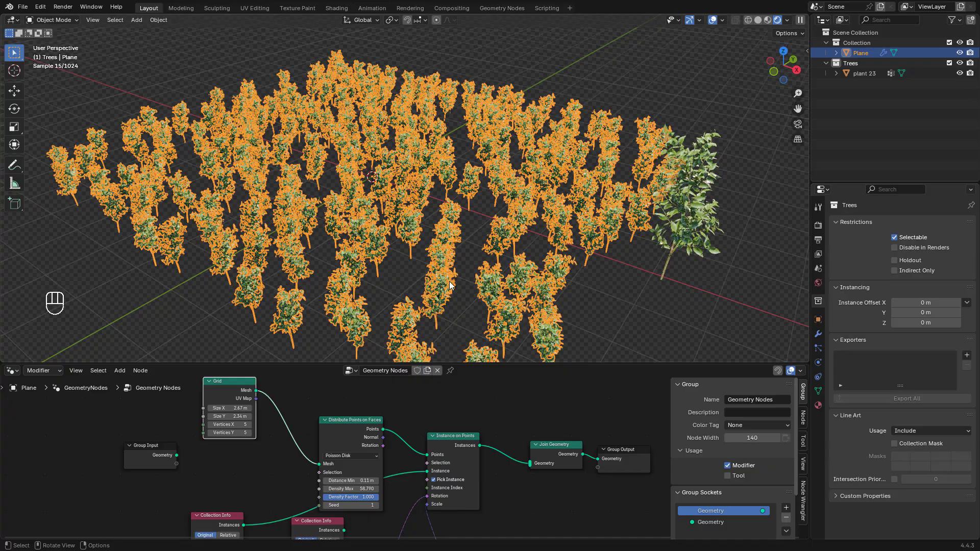
key(g)
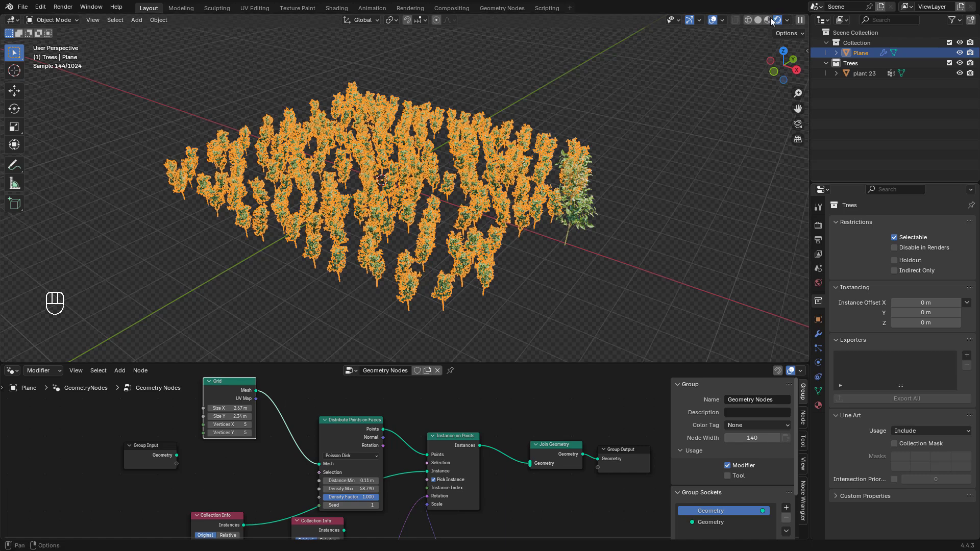
- Switch from the tree-scatter file back to the palace scene
click(760, 22)
key(n)
middle_click(577, 200)
click(577, 199)
- Keep Simplify enabled in Render Properties with the viewport Texture Limit at 1024
right_click(577, 199)
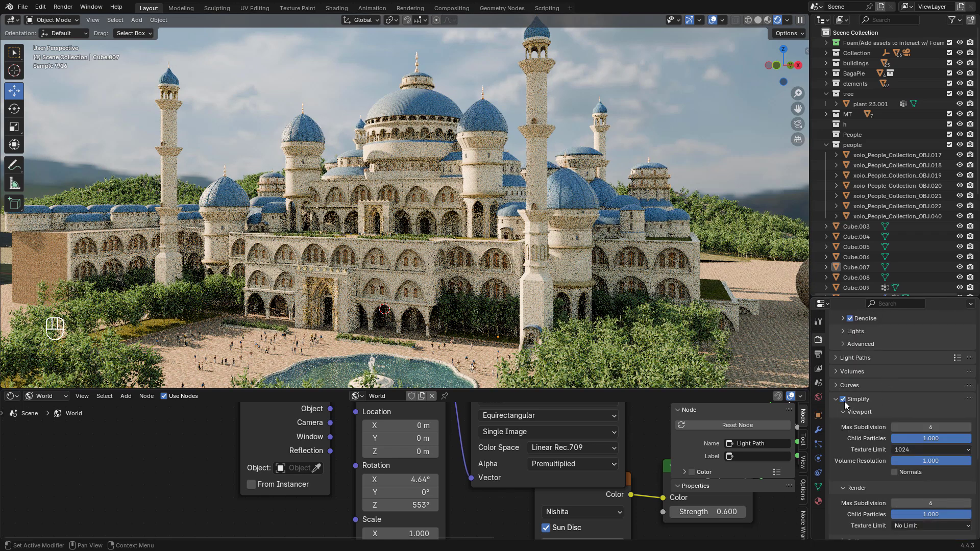
right_click(847, 406)
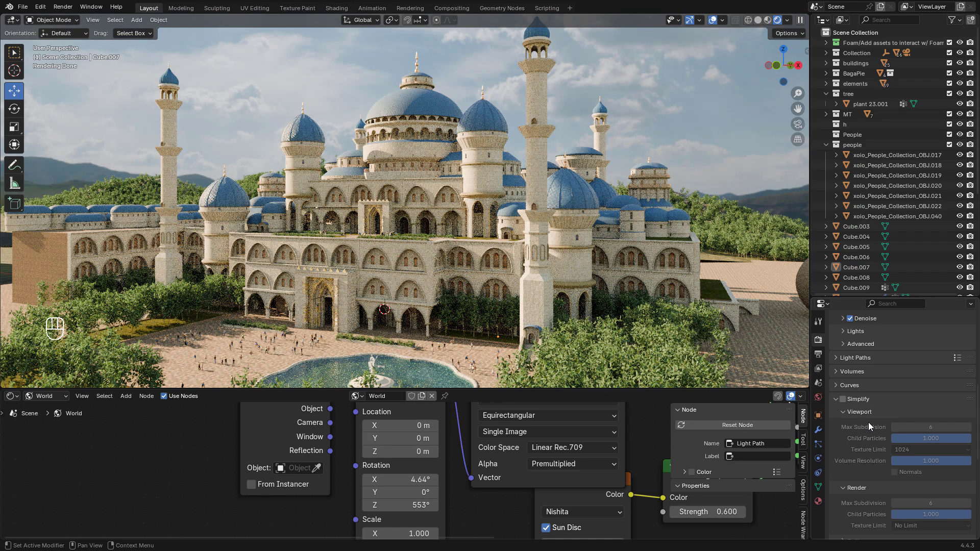
right_click(873, 427)
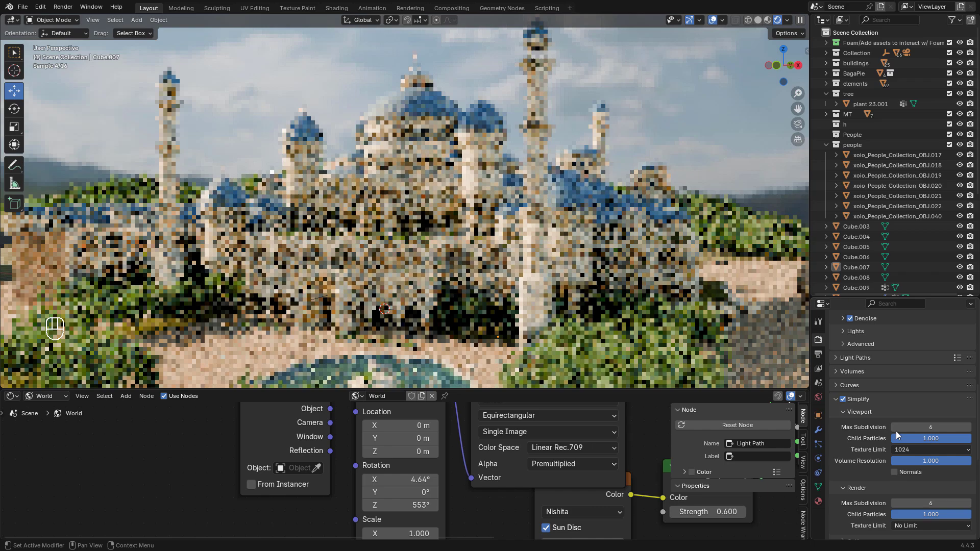
drag(893, 436, 910, 454)
drag(910, 454, 850, 452)
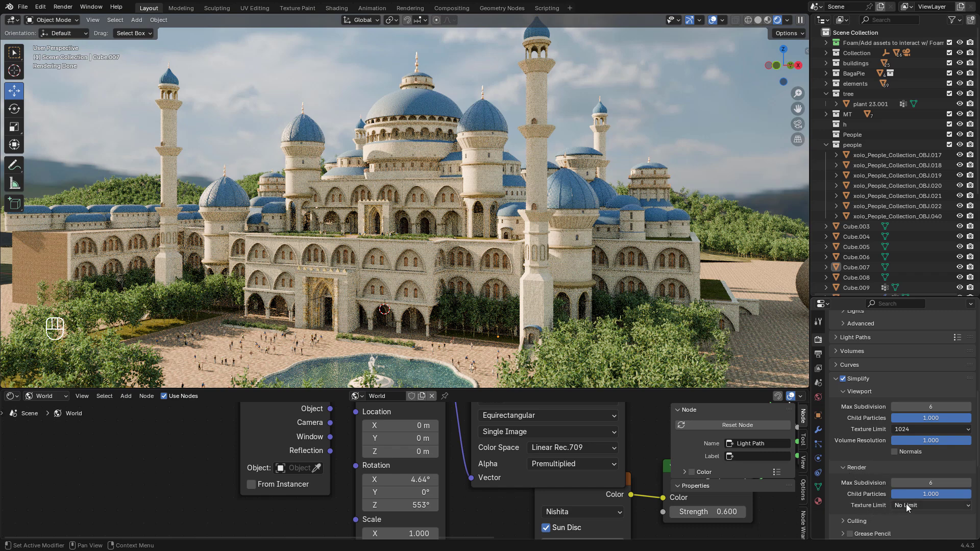
drag(910, 509, 883, 448)
- Isolate the selected tree-covered hill in Local View and look around it
key(KP_Divide)
drag(568, 232, 549, 257)
middle_click(549, 217)
drag(540, 210, 546, 180)
- Orbit around the isolated hill in the rendered preview
middle_click(640, 136)
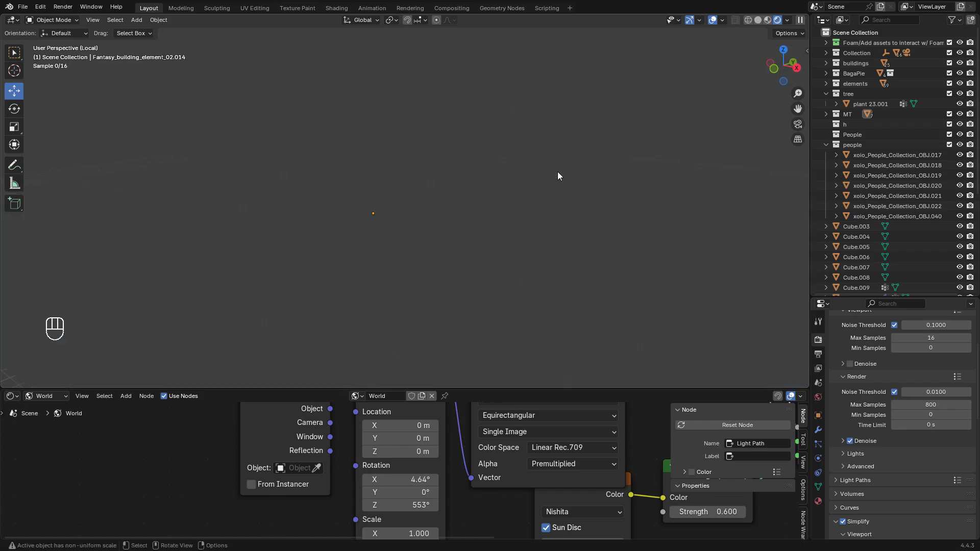
middle_click(567, 177)
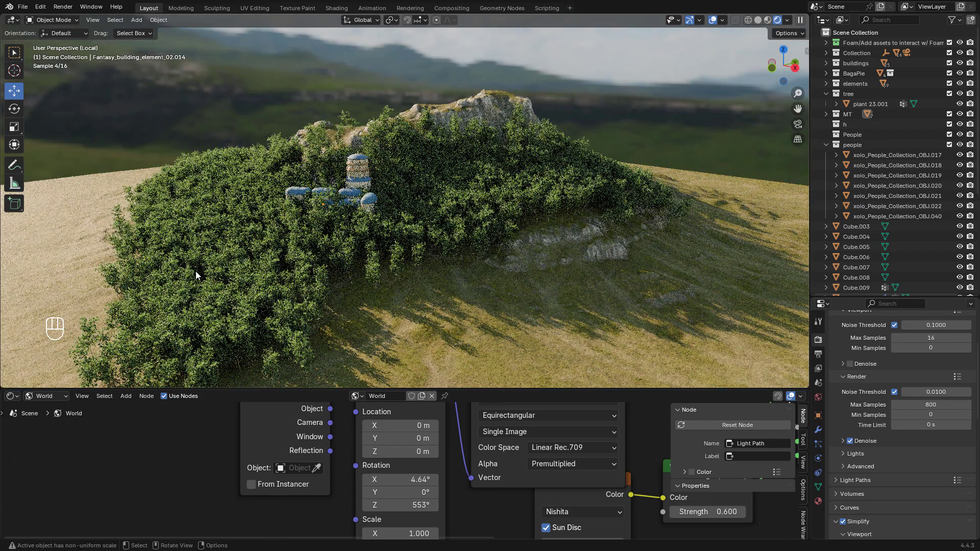
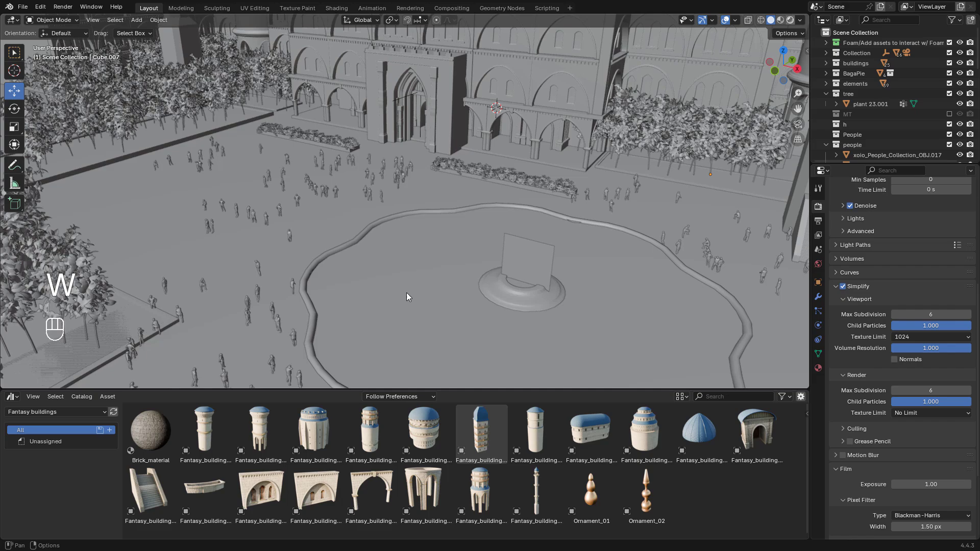
- Switch the palace courtyard viewport to Rendered shading
click(408, 295)
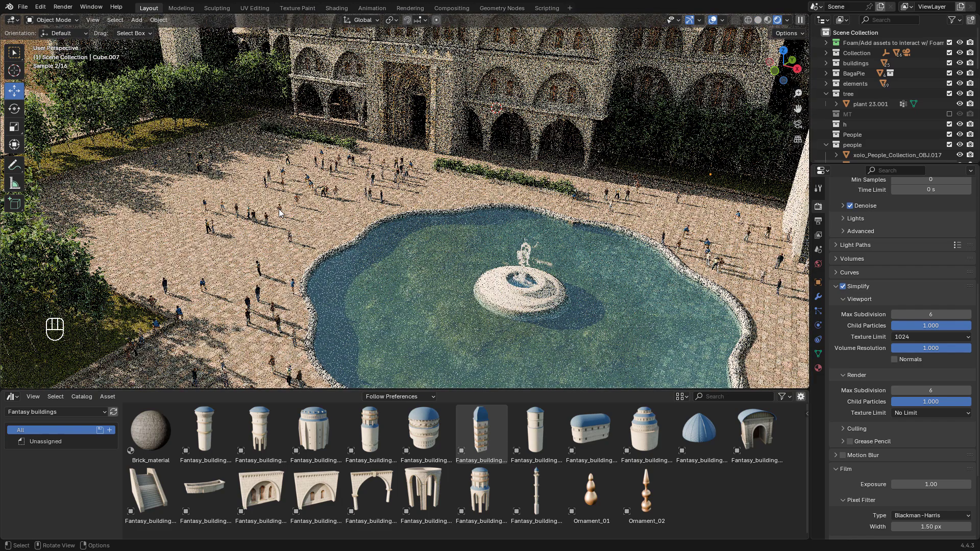
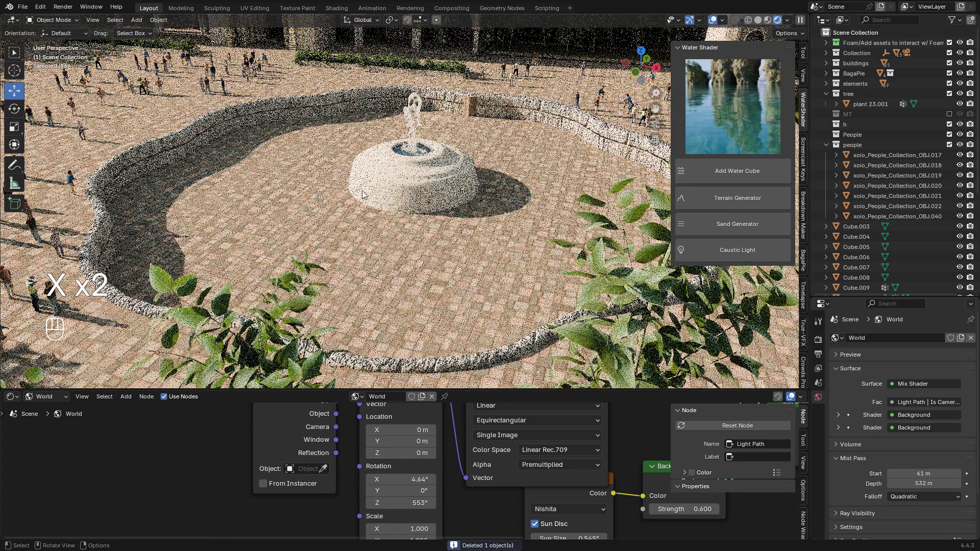
- Add a Water Shader cube and move it into the fountain pond
middle_click(454, 271)
middle_click(467, 258)
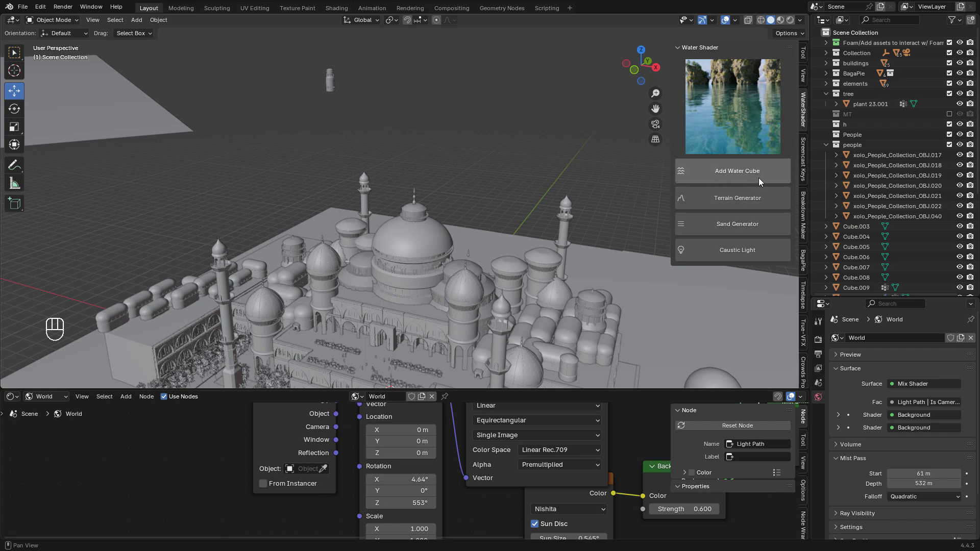
click(753, 177)
middle_click(476, 229)
drag(357, 262, 378, 285)
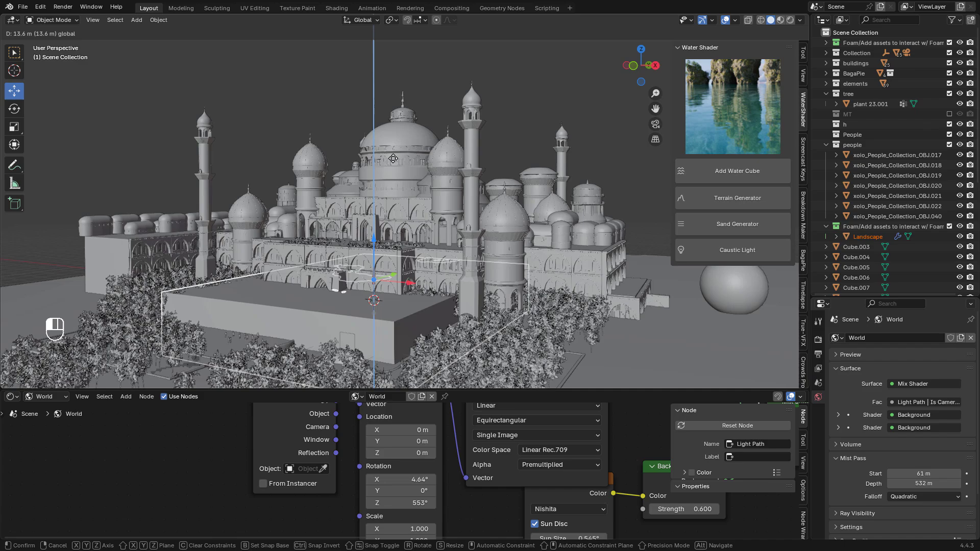
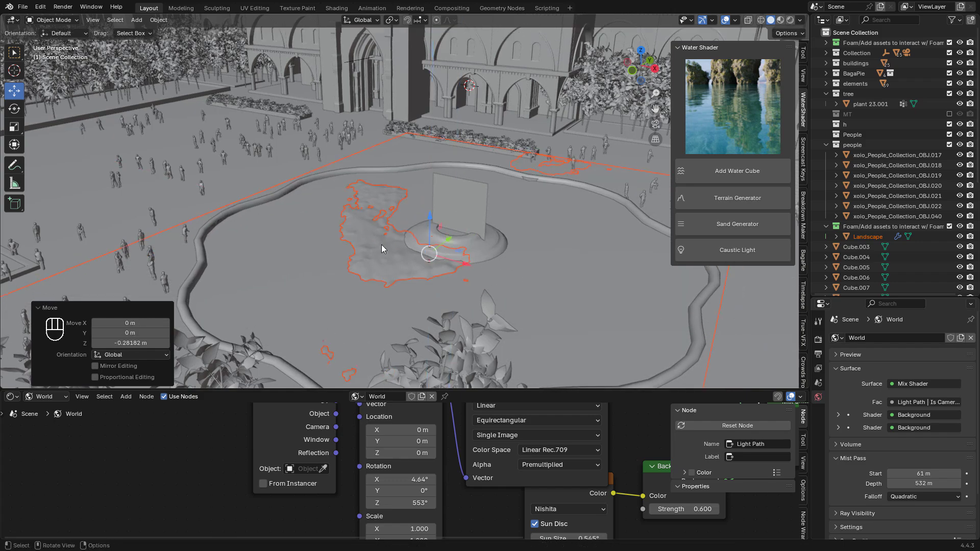
- Preview the pond water rendered, set its WaveScale to 2.1, then isolate the splash plane
click(430, 233)
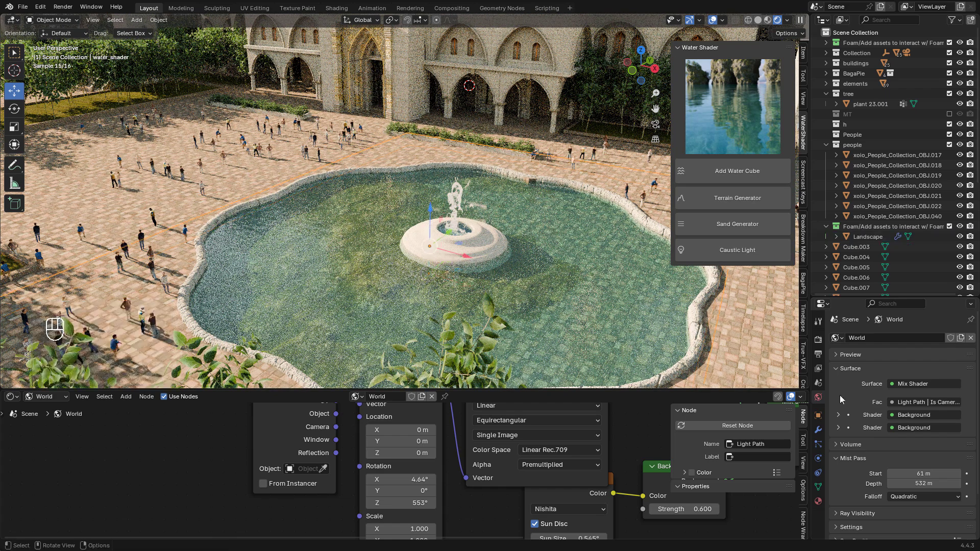
click(822, 508)
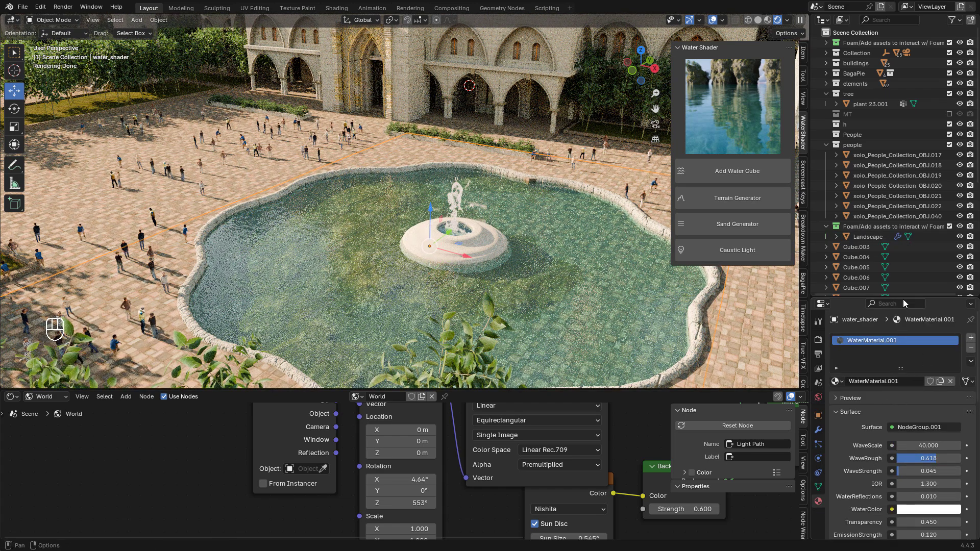
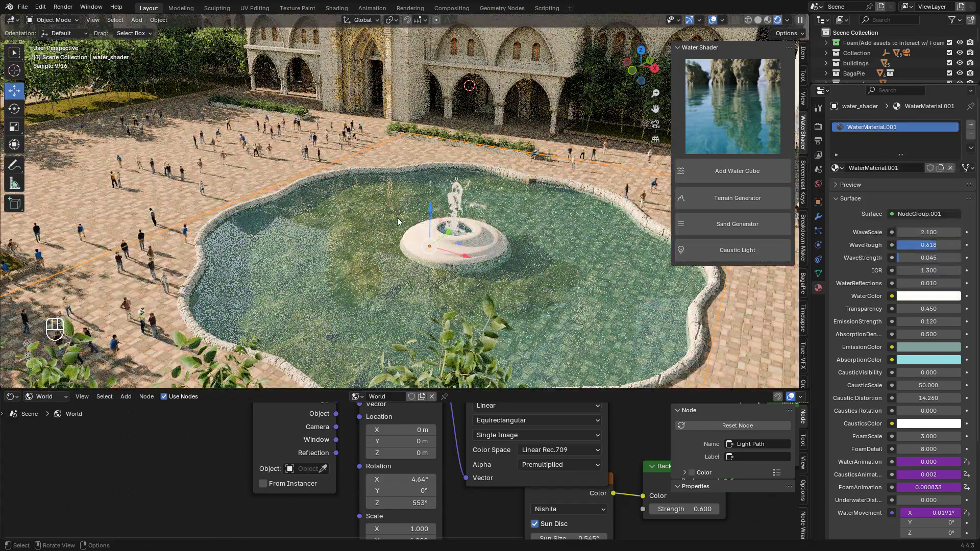
key(KP_Divide)
- Restore the splash image's Alpha link to the shader, leave Local View and unlink the scene's World
middle_click(532, 208)
drag(476, 194, 526, 175)
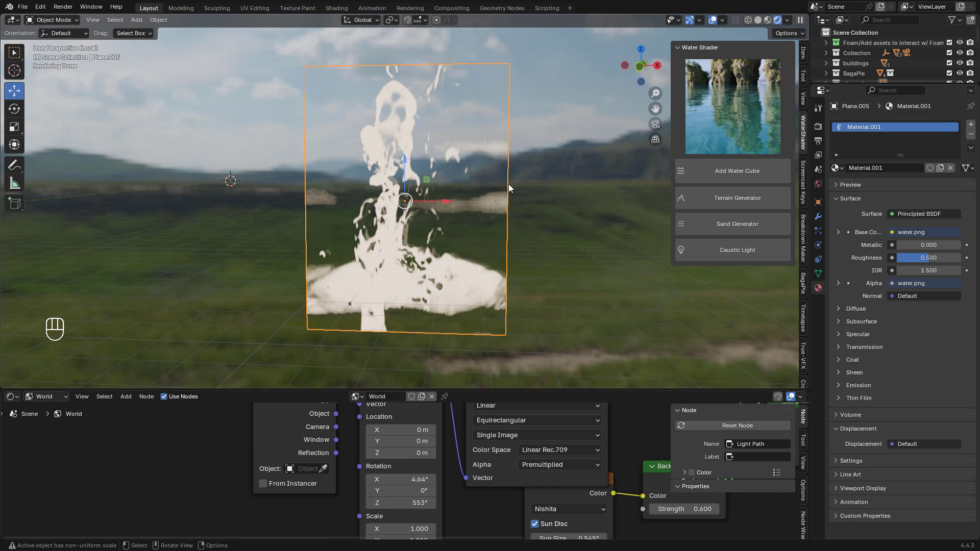
drag(499, 183, 448, 129)
drag(442, 199, 562, 210)
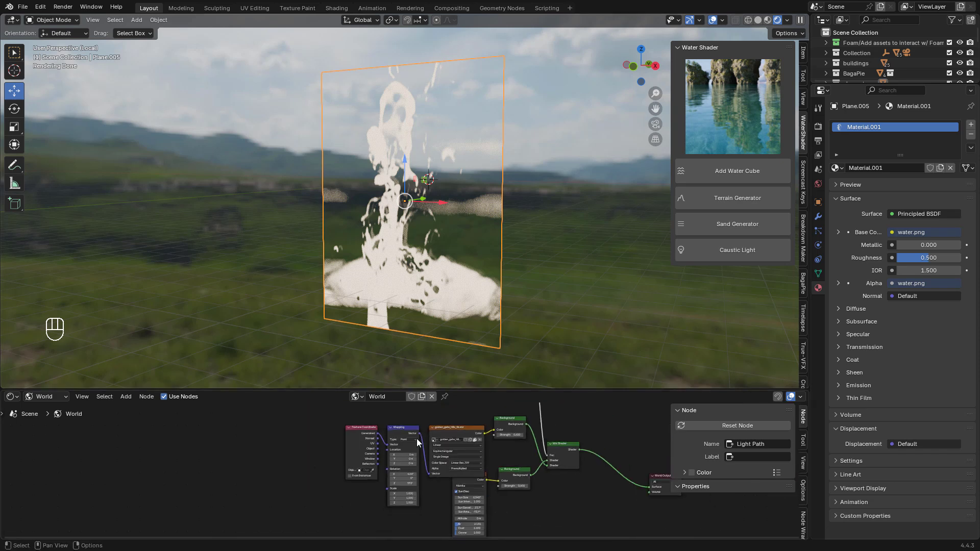
drag(66, 417, 254, 469)
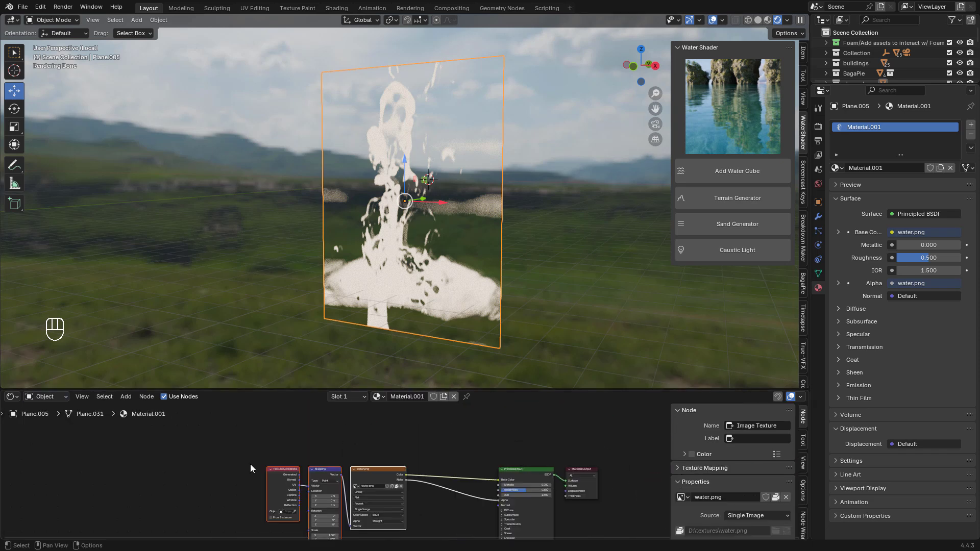
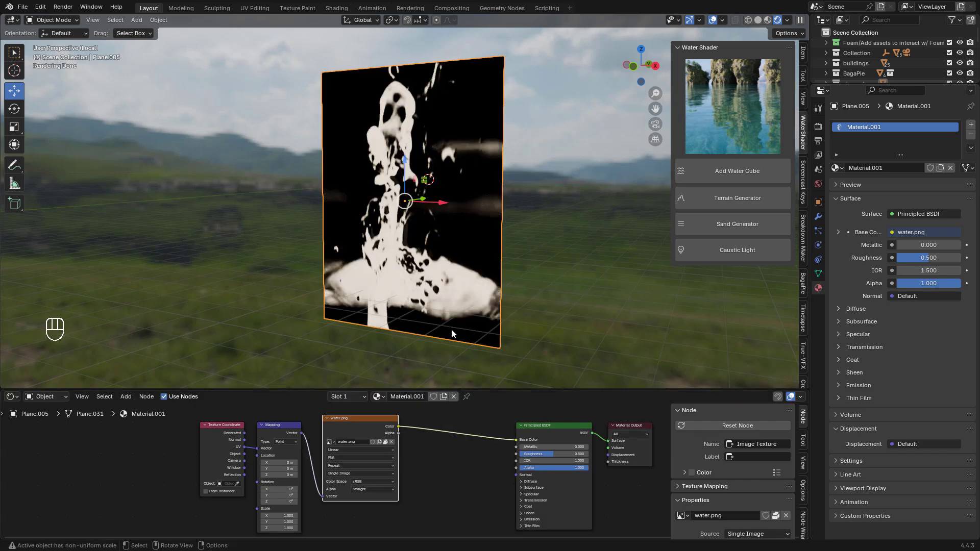
drag(464, 440, 514, 473)
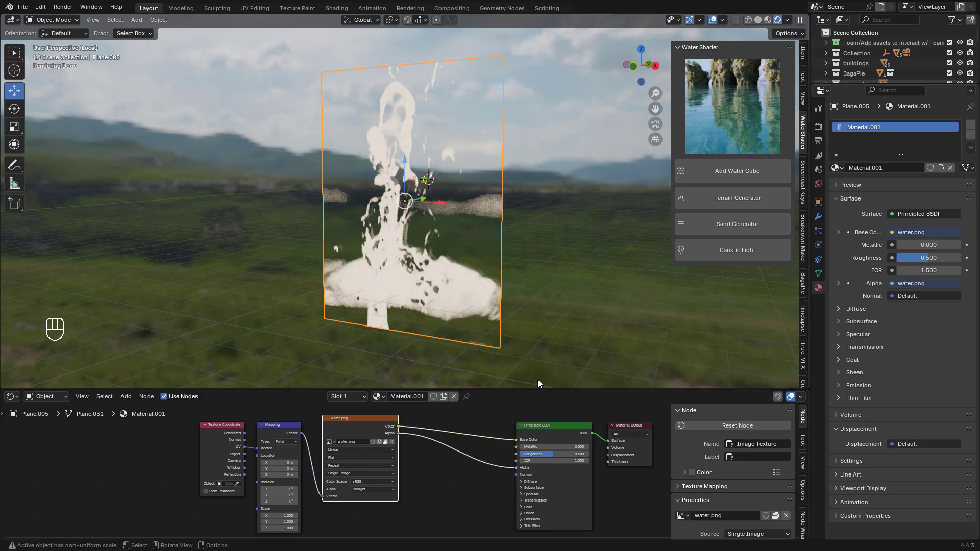
drag(974, 129, 925, 167)
- Create World.001 driven by a Nishita Sky Texture with sun elevation 17.2° and rotation -89.4°
click(904, 126)
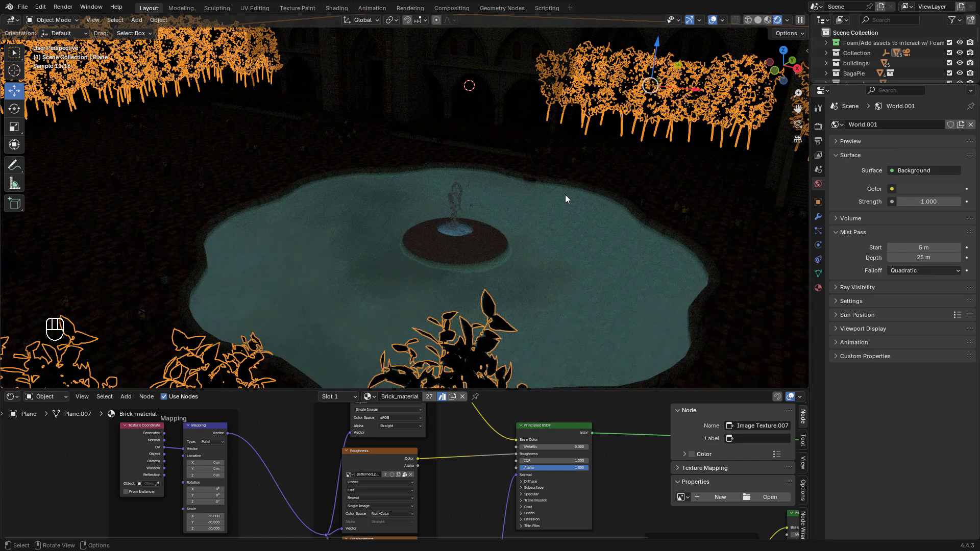
drag(896, 196, 662, 305)
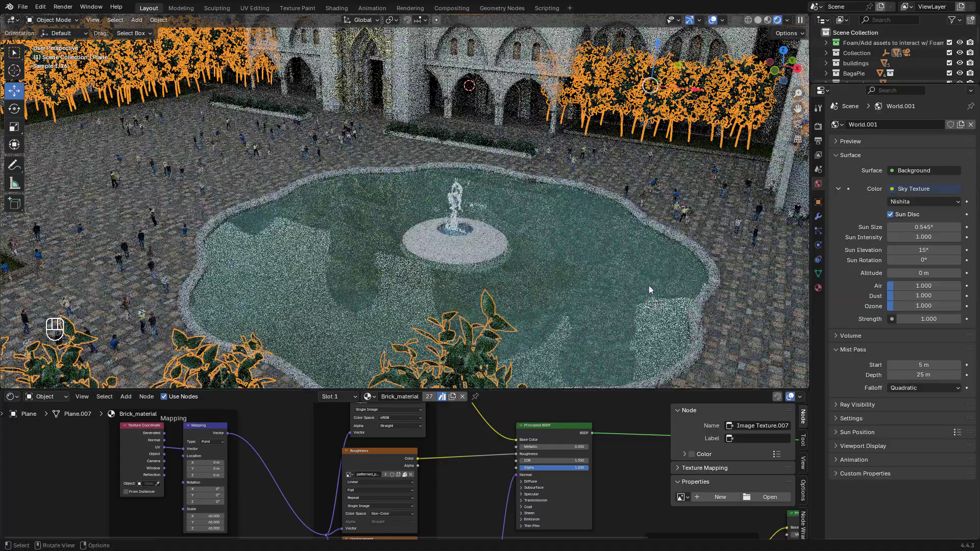
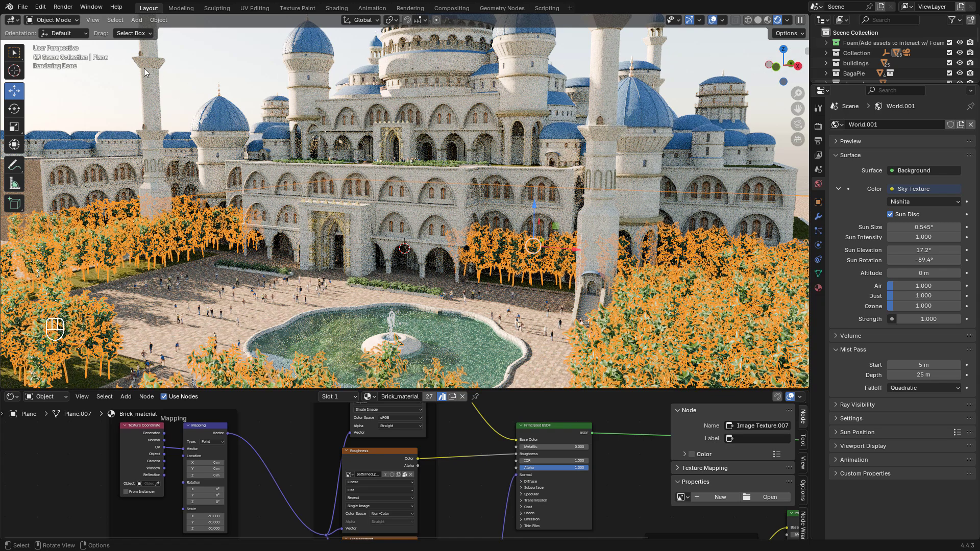
- Mix the golden_gate_hills_4k.exr Environment Texture with the sky Background at Fac 0.5
middle_click(527, 89)
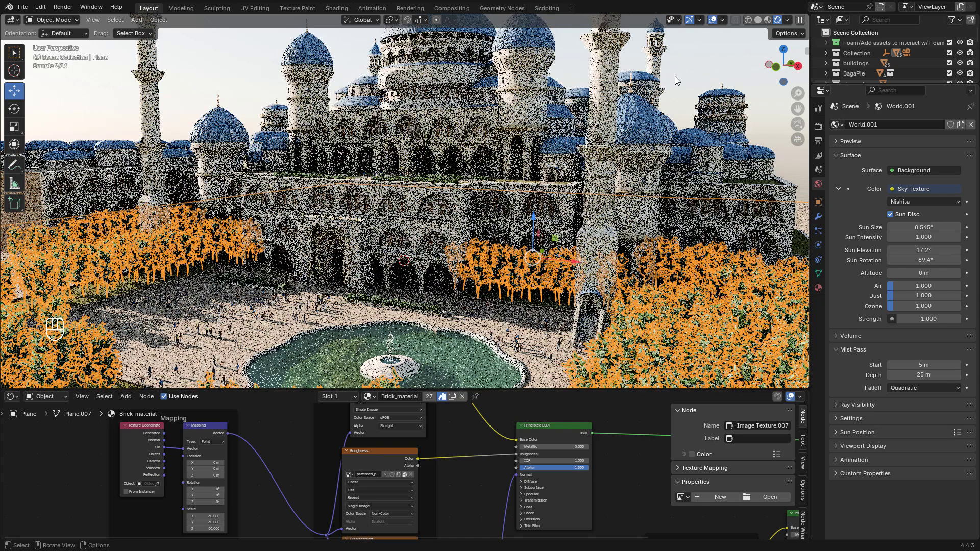
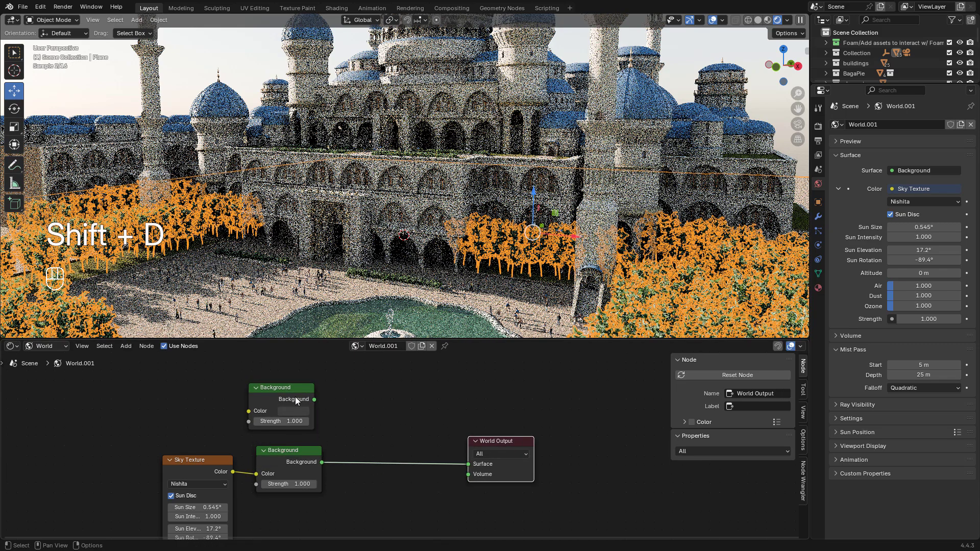
drag(289, 460, 287, 415)
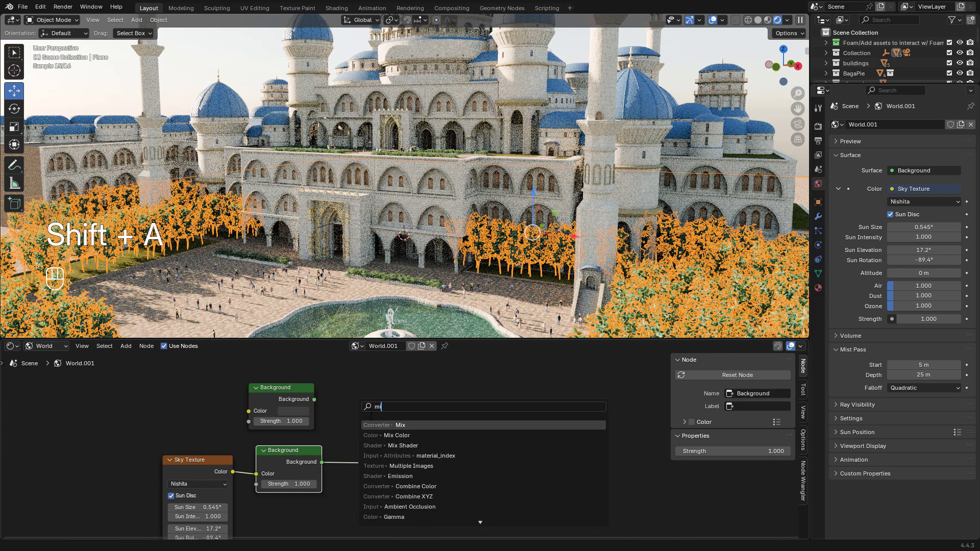
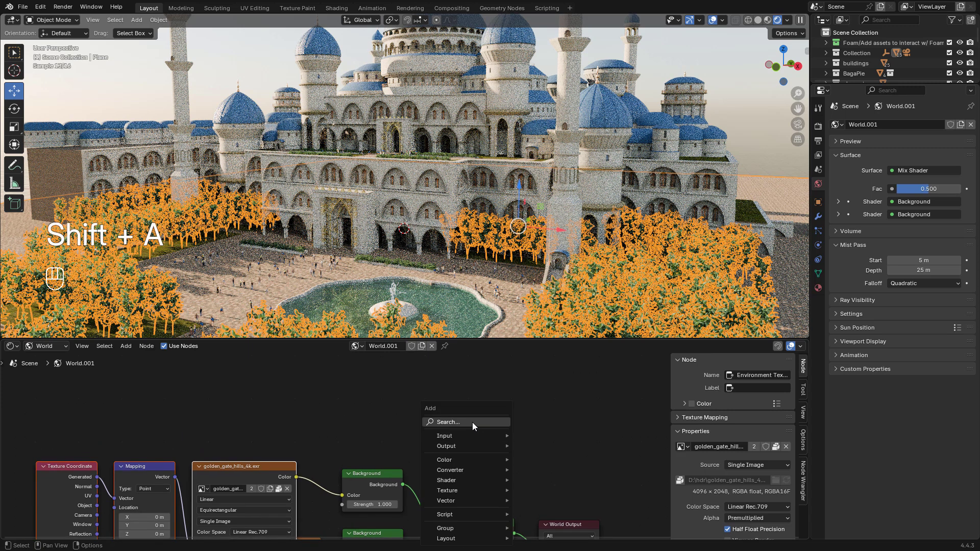
- Set the HDRI Mapping rotation to X 5.7°, Z 205° and Background Strength 0.7
middle_click(476, 427)
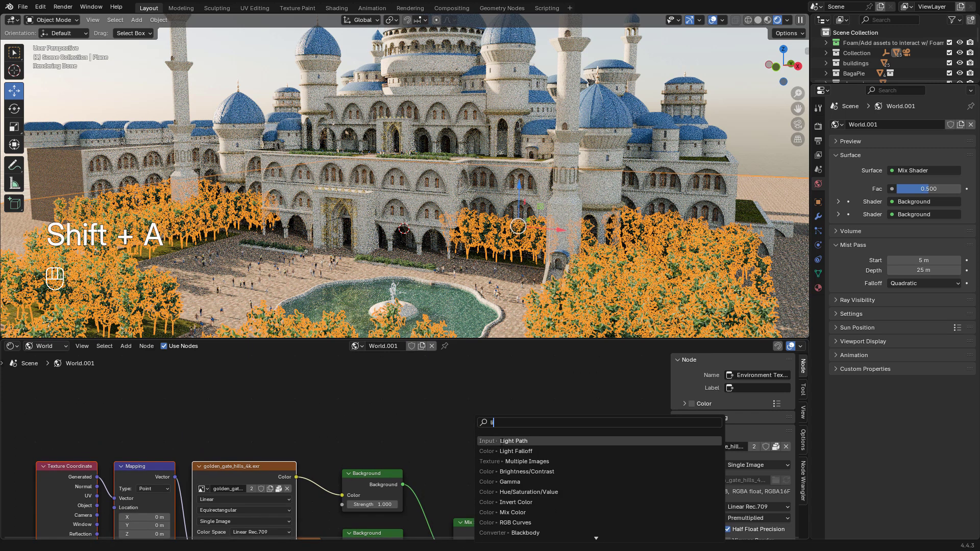
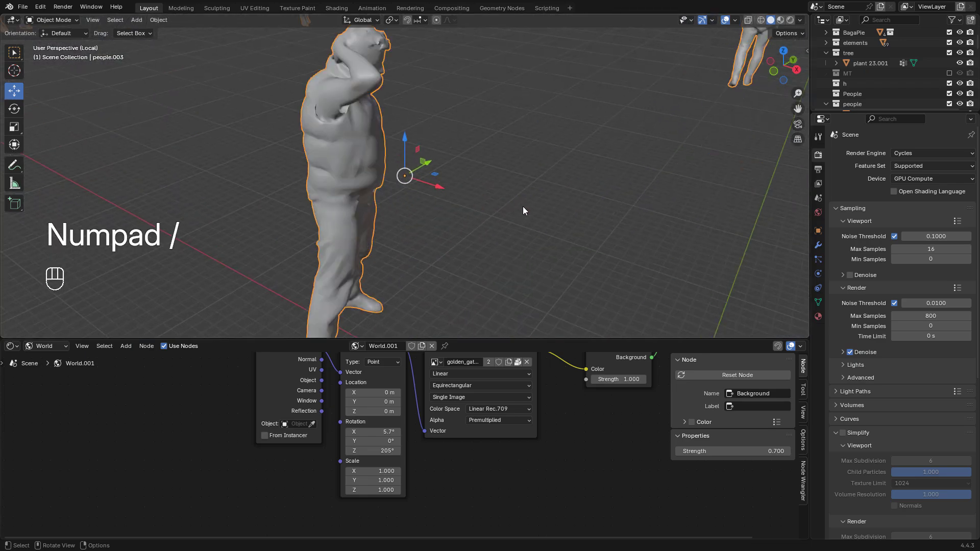
- Pull the view back to see all the isolated person figures
middle_click(573, 200)
drag(549, 207, 560, 195)
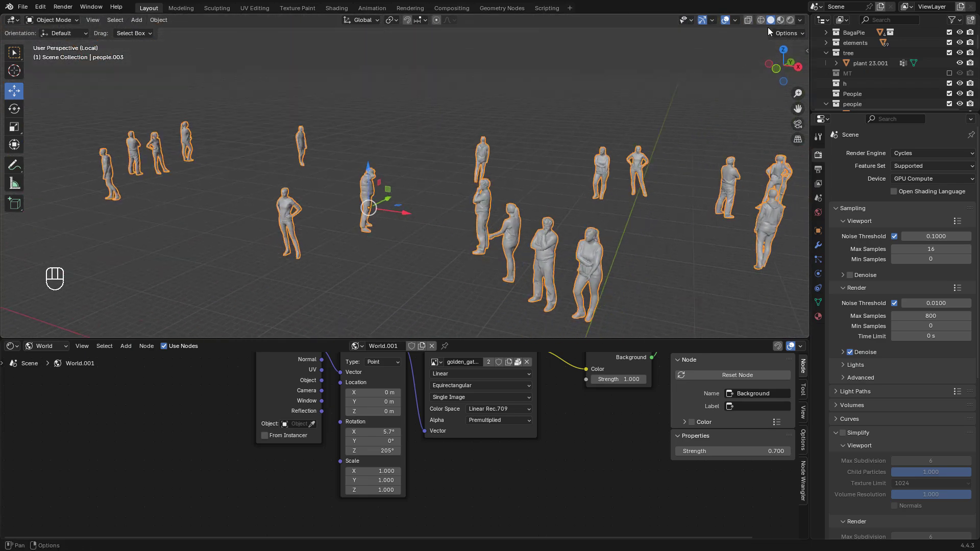
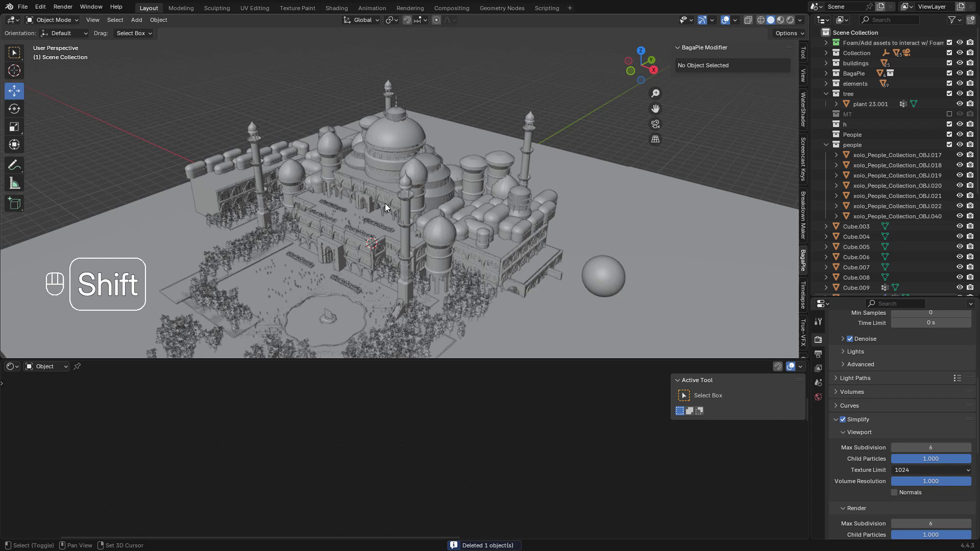
- Add a mesh cube and scale it up to about 269 so it encloses the whole palace scene
key(shift+a)
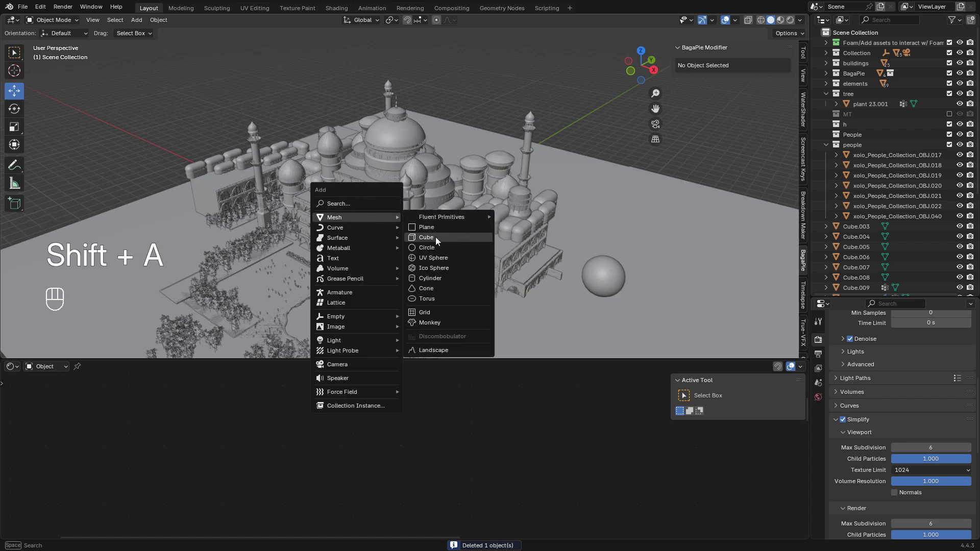
key(s)
key(s)
key(s)
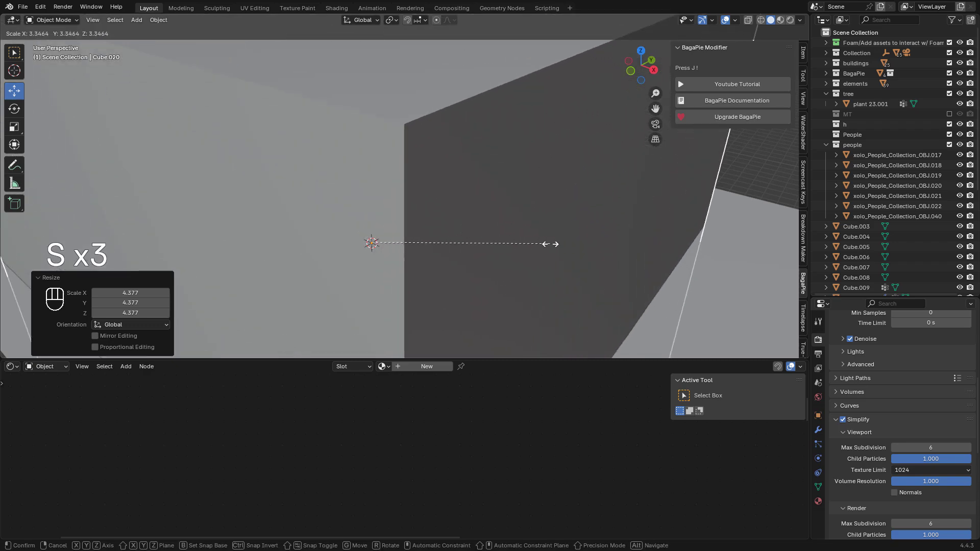
click(478, 228)
key(s)
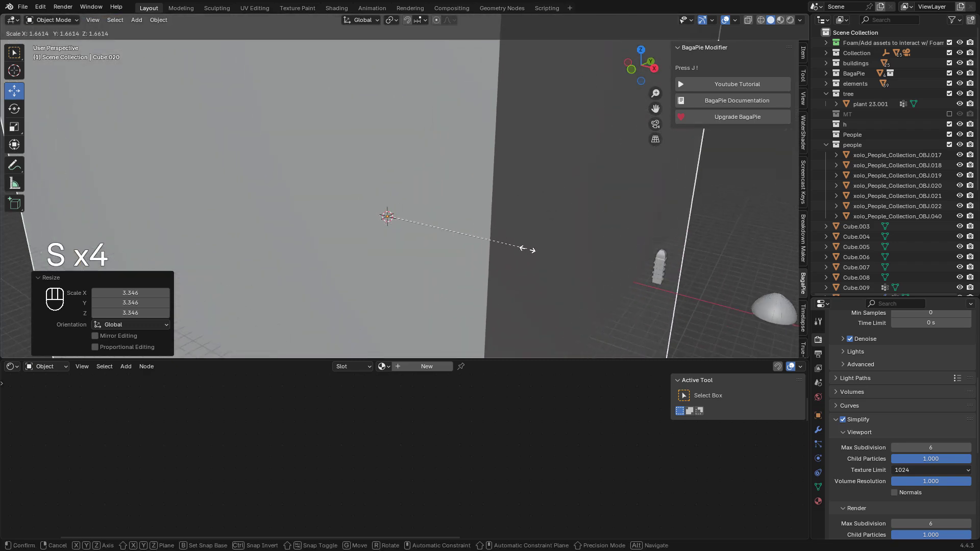
click(484, 223)
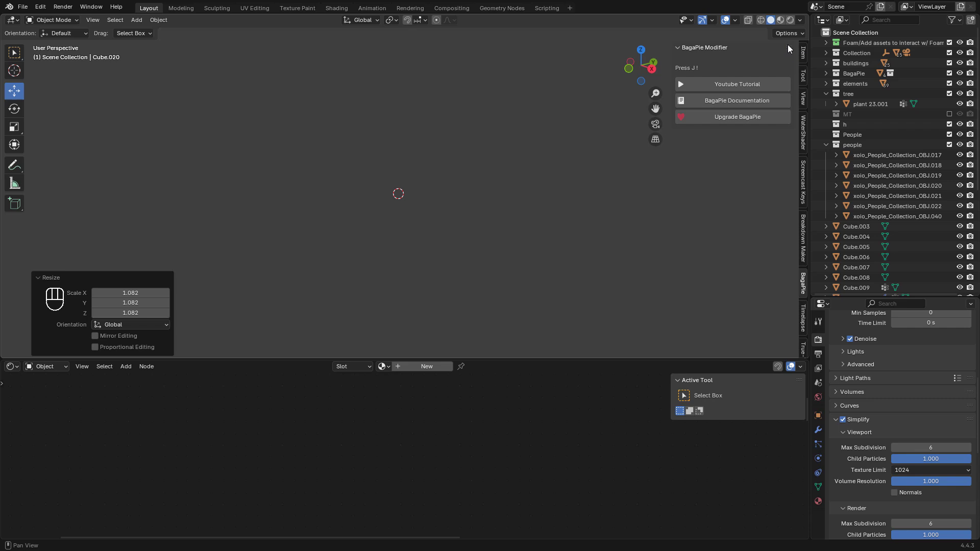
- Extend View Clip End to 10000 m and display the cube only as its bounding box
right_click(806, 56)
right_click(809, 100)
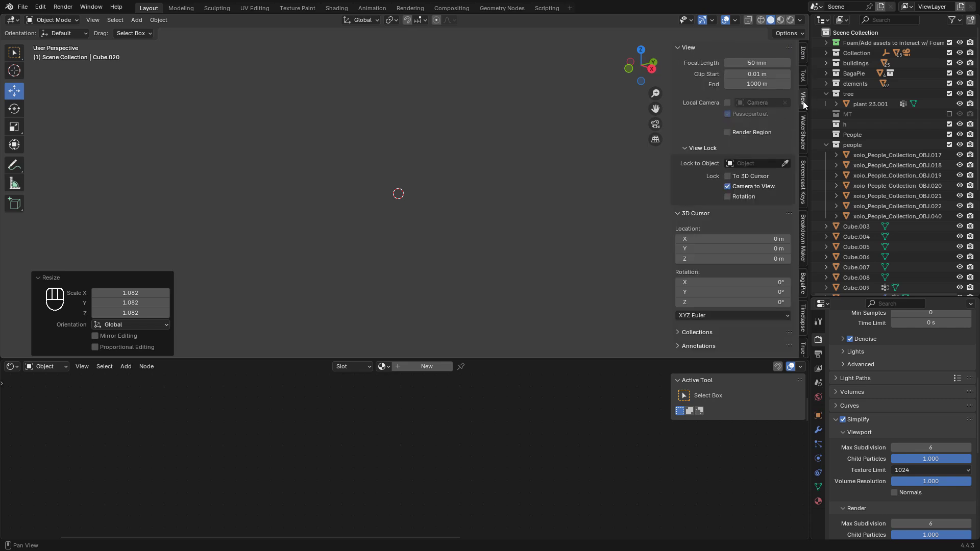
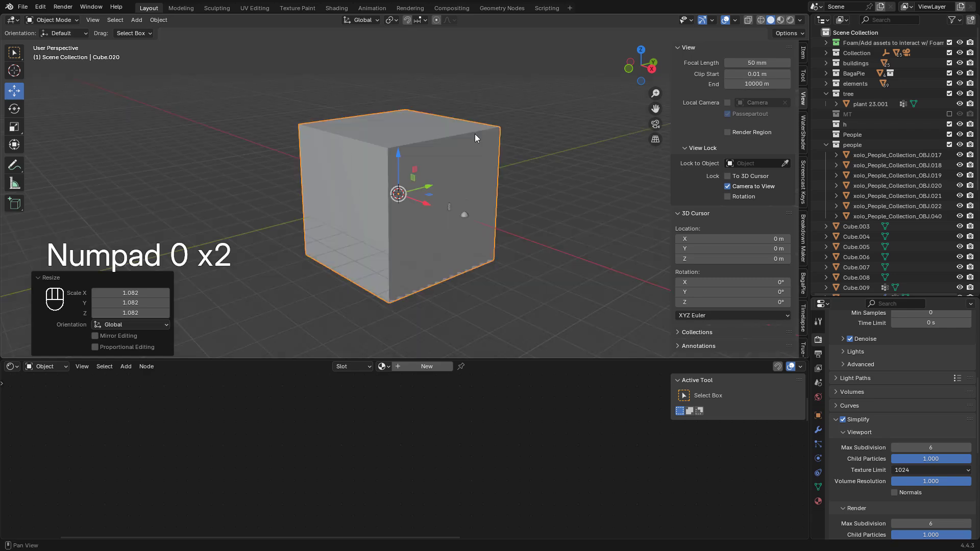
middle_click(470, 216)
middle_click(480, 206)
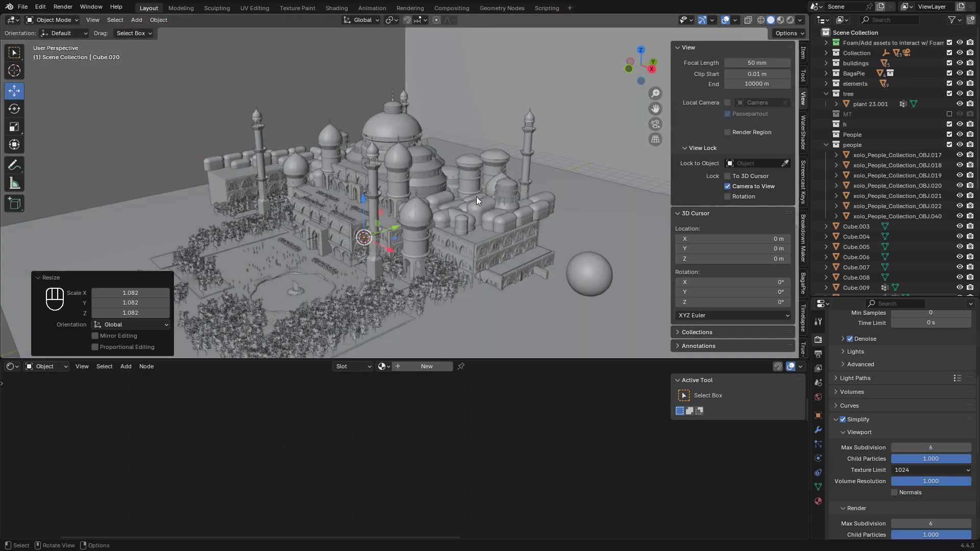
middle_click(491, 175)
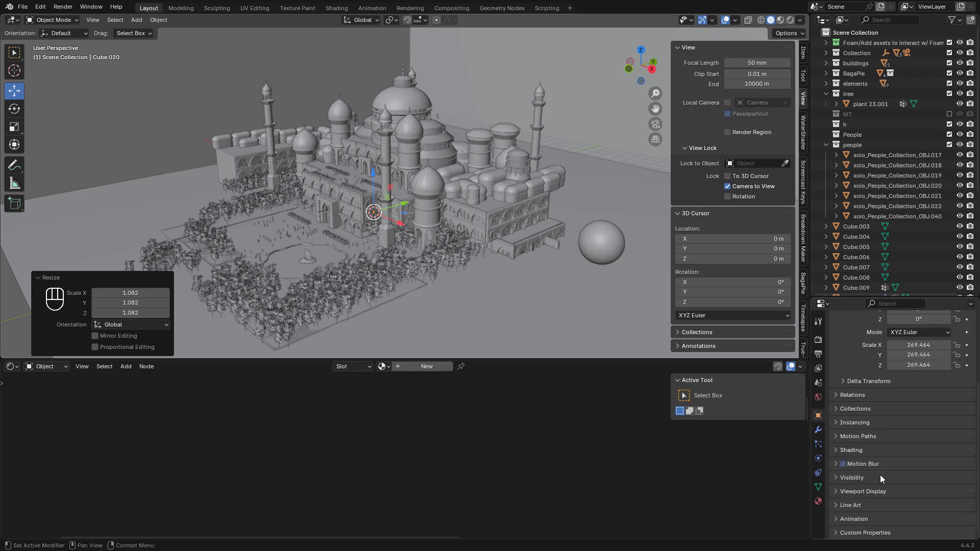
click(869, 497)
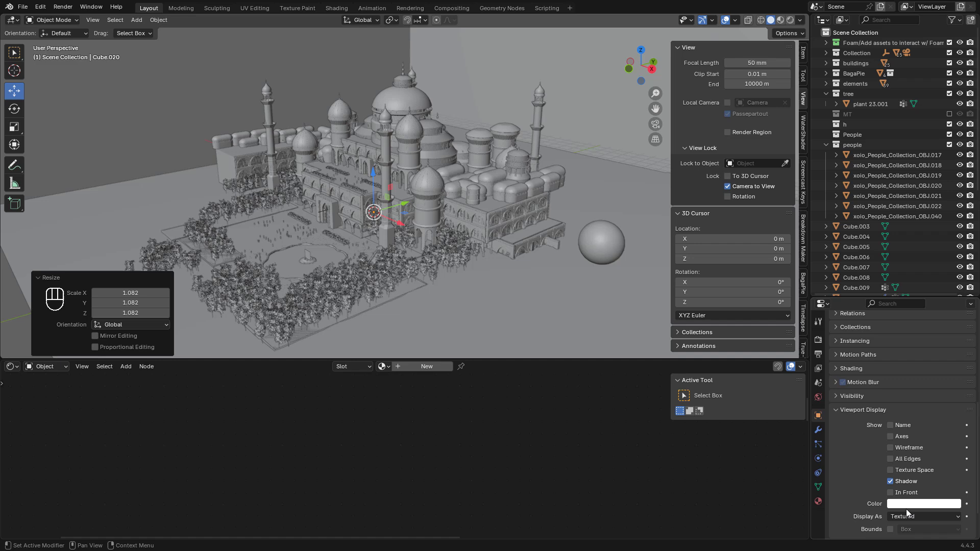
drag(905, 520, 870, 455)
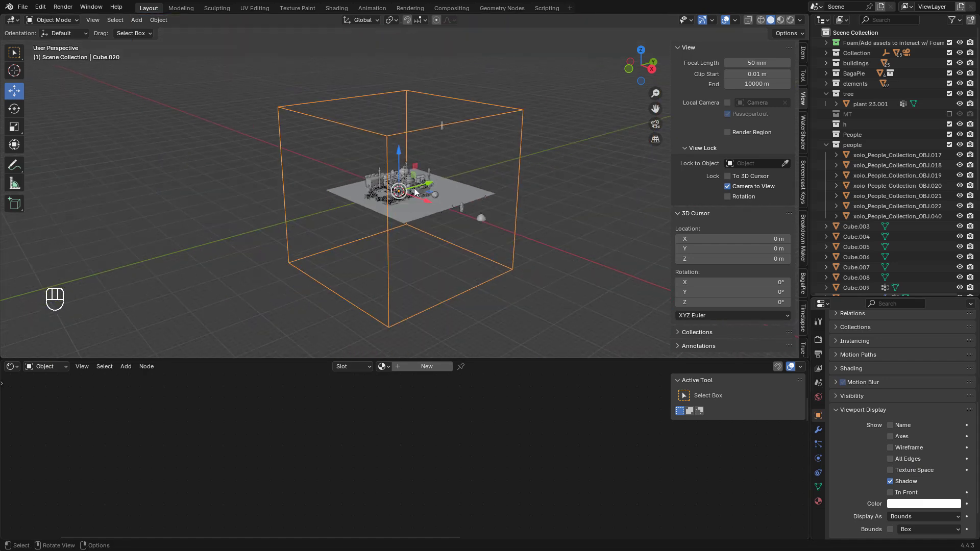
- Replace the cube material's shader with a Volume Scatter node wired into the output's Volume
drag(365, 420, 402, 446)
key(x)
key(shift+a)
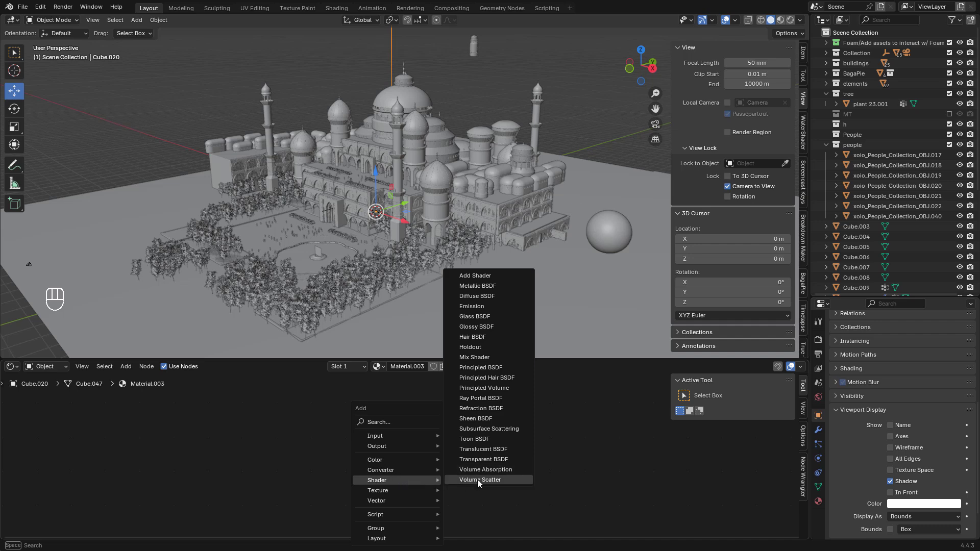
drag(513, 451, 528, 465)
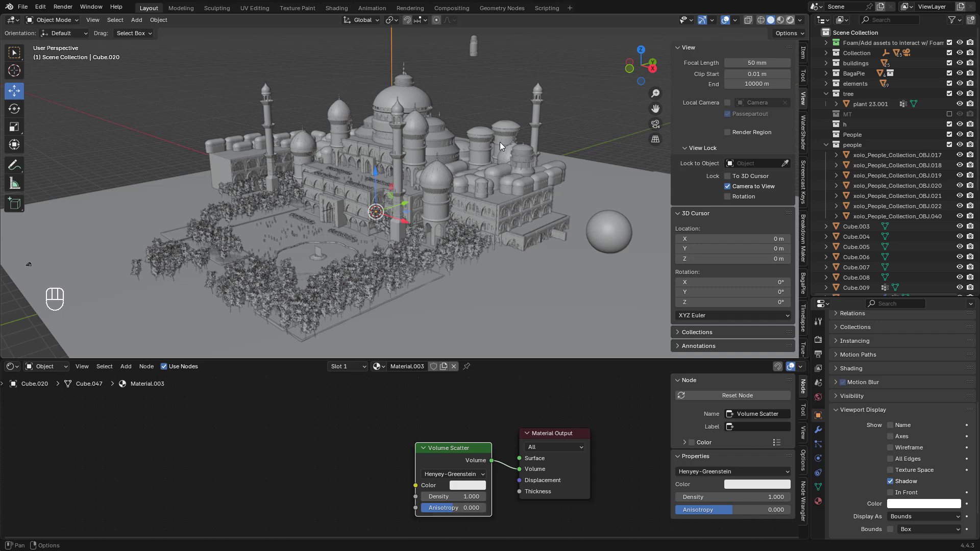
- Set the Volume Scatter phase to Rayleigh and check the darkened rendered preview
click(460, 140)
middle_click(455, 144)
middle_click(470, 168)
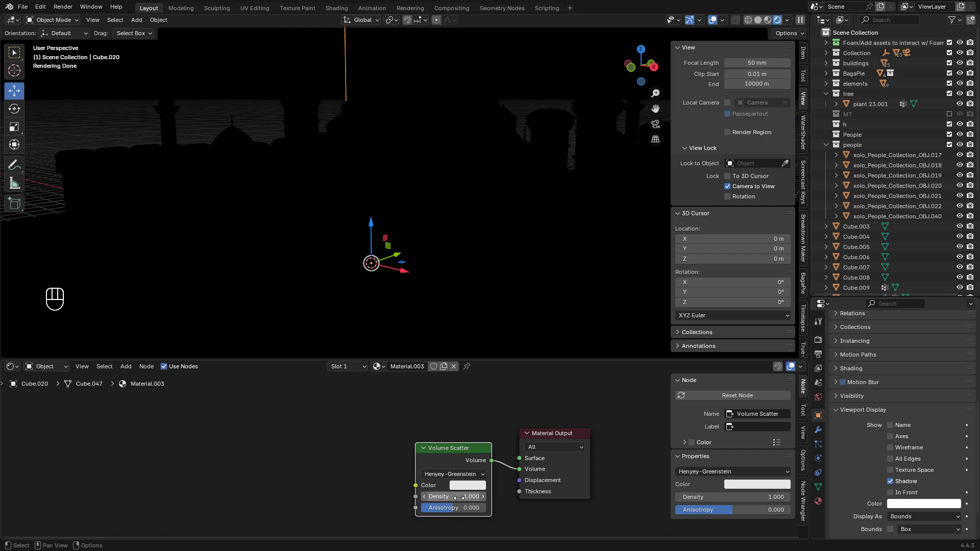
drag(467, 476, 461, 455)
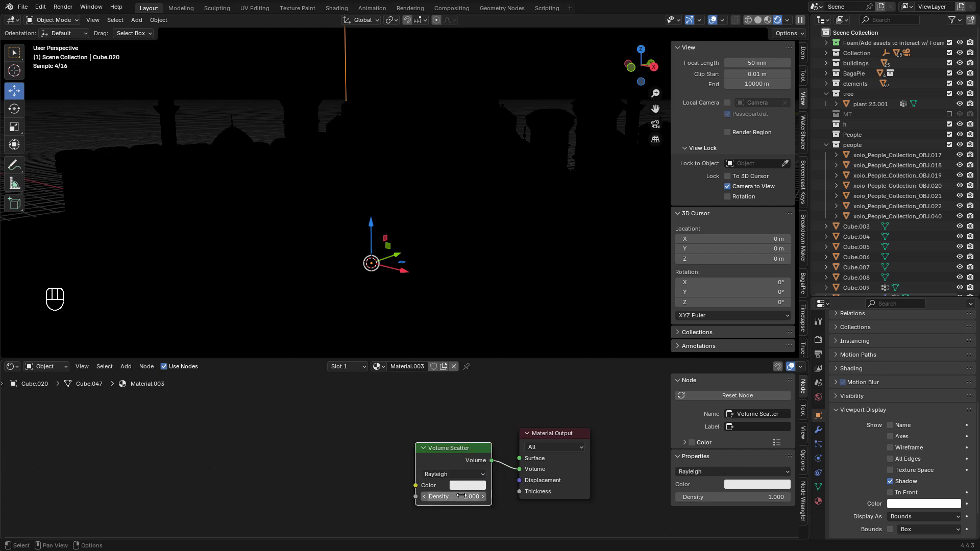
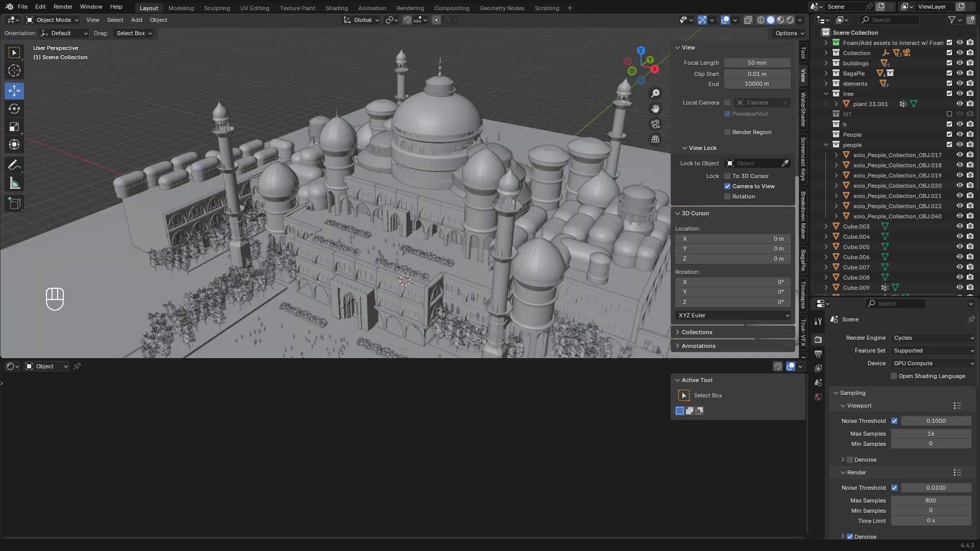
- Add a plane, scale it up over the palace, raise it and apply its scale
drag(508, 201, 476, 188)
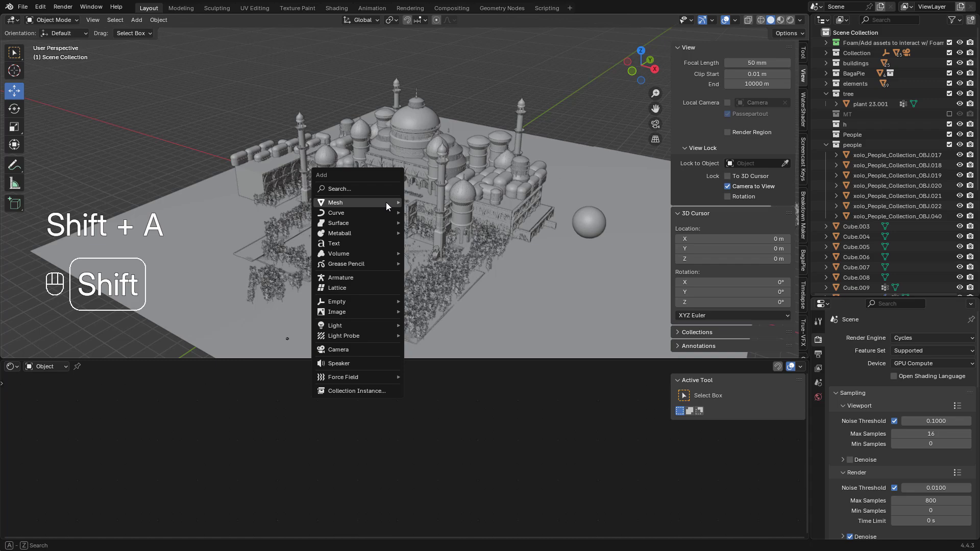
key(shift+a)
key(s)
key(s)
key(s)
click(419, 204)
key(s)
key(ctrl+a)
middle_click(476, 215)
- Give the plane Material.005 with a Noise Texture's Fac driving the Principled BSDF Alpha, then isolate it
click(419, 372)
key(shift+a)
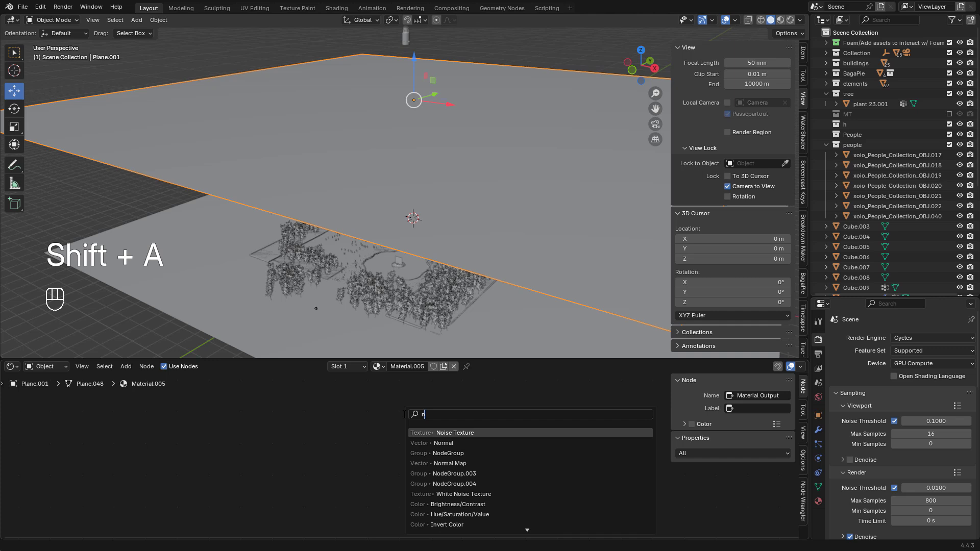
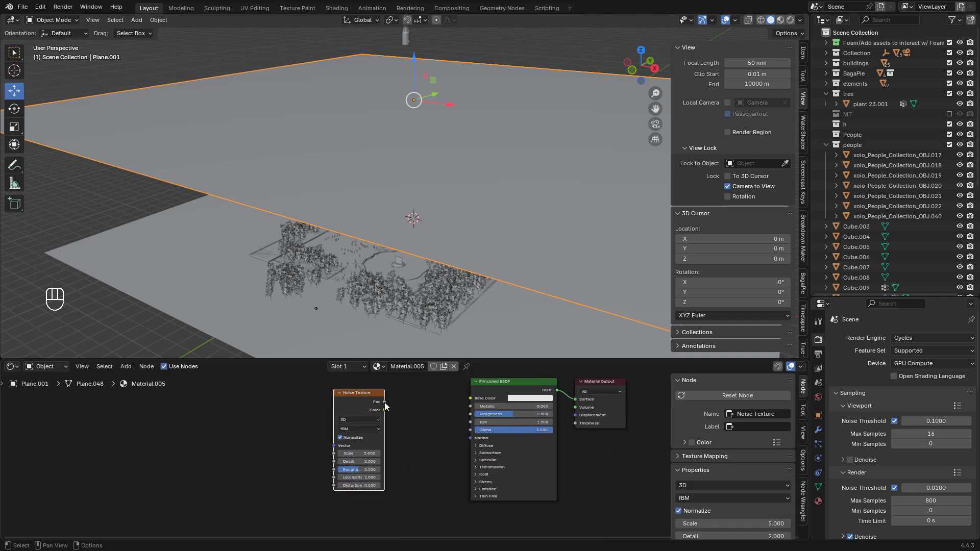
drag(388, 406, 481, 381)
key(KP_Divide)
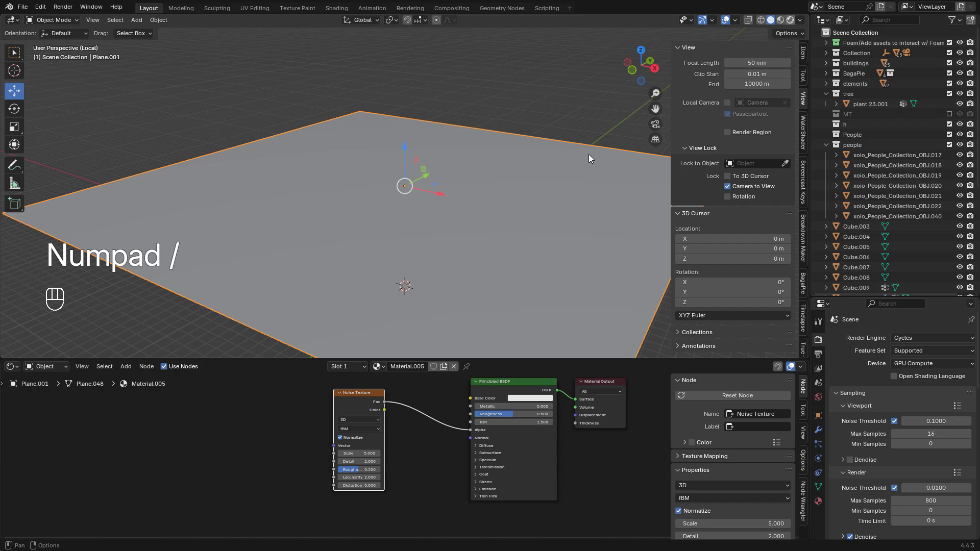
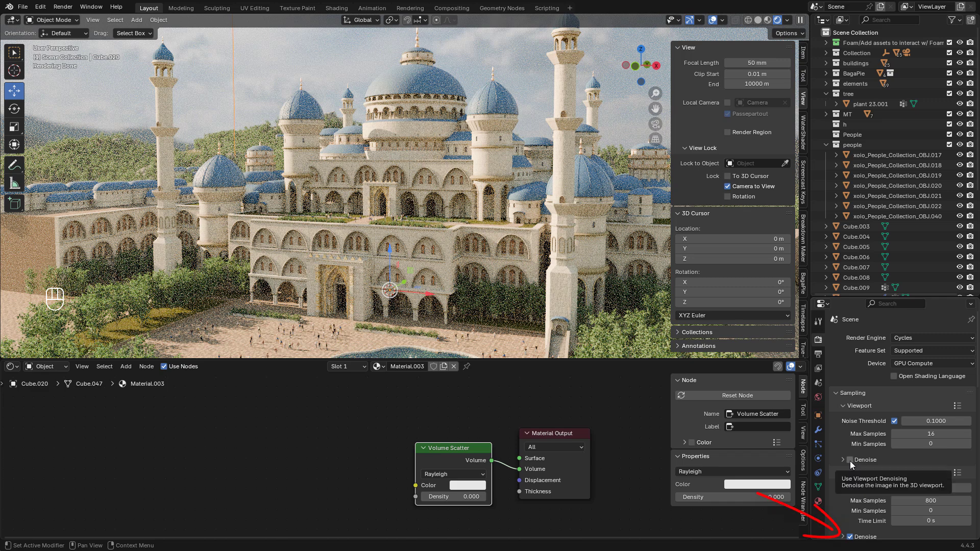
- Enable Denoise for the viewport under Render Properties > Sampling
right_click(855, 462)
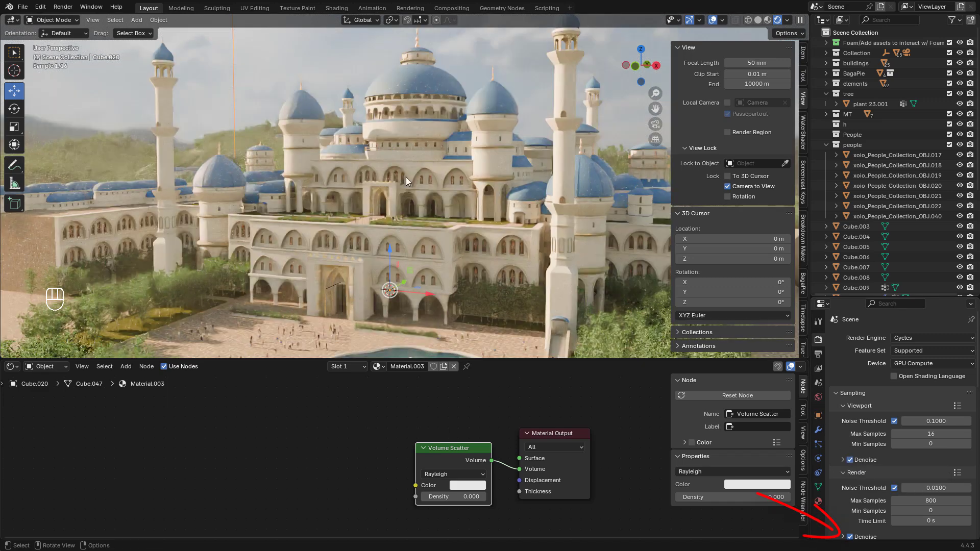